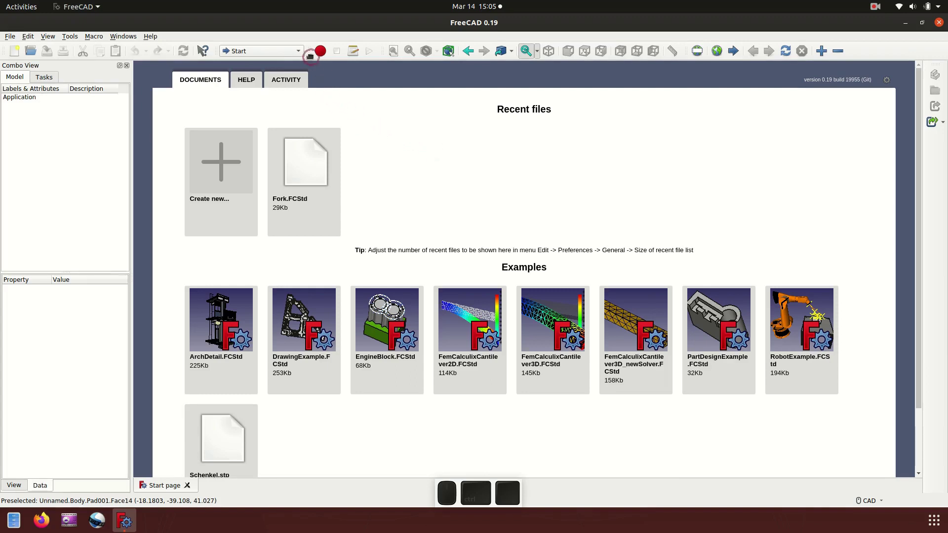
Step: Switch to the Part Design workbench and create a new empty document
{"action": "left_click", "coordinate": [302, 50]}
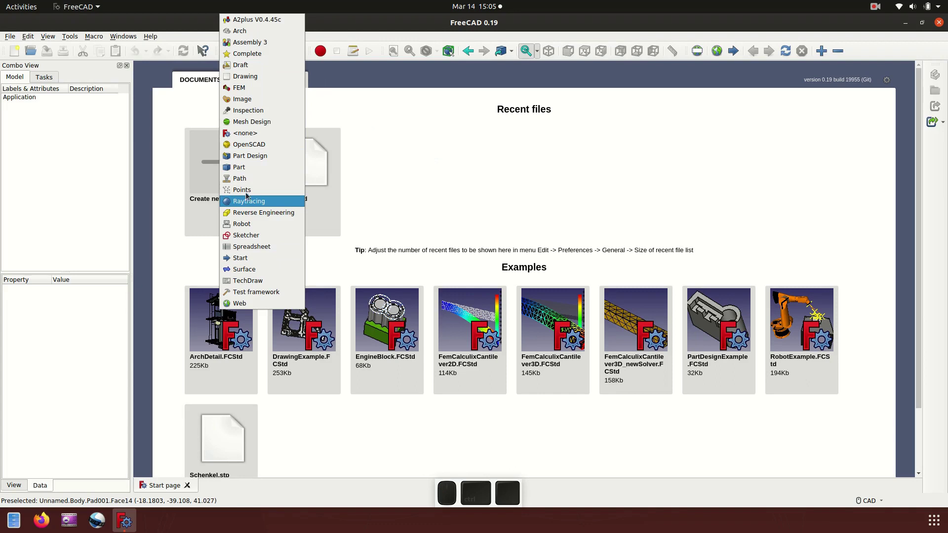
{"action": "left_click", "coordinate": [253, 159]}
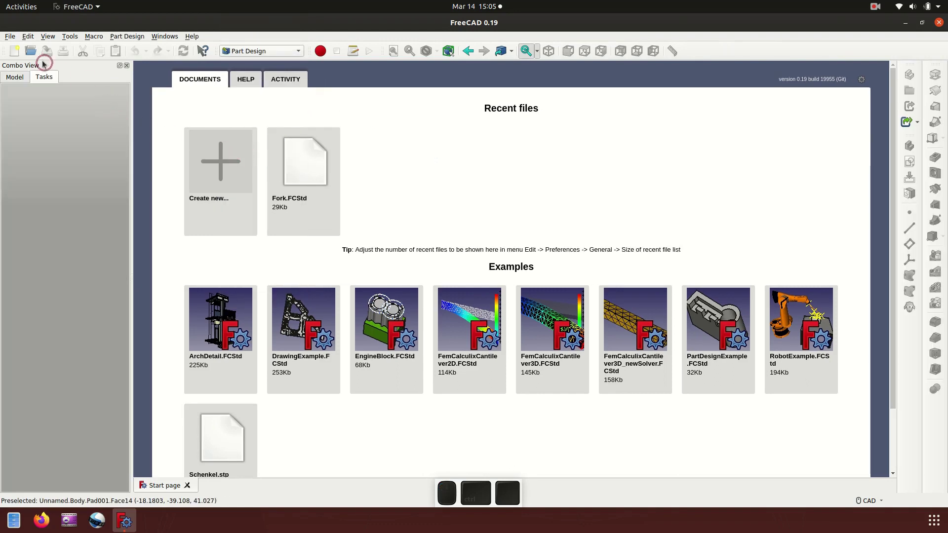
{"action": "left_click", "coordinate": [15, 40]}
{"action": "left_click", "coordinate": [30, 49]}
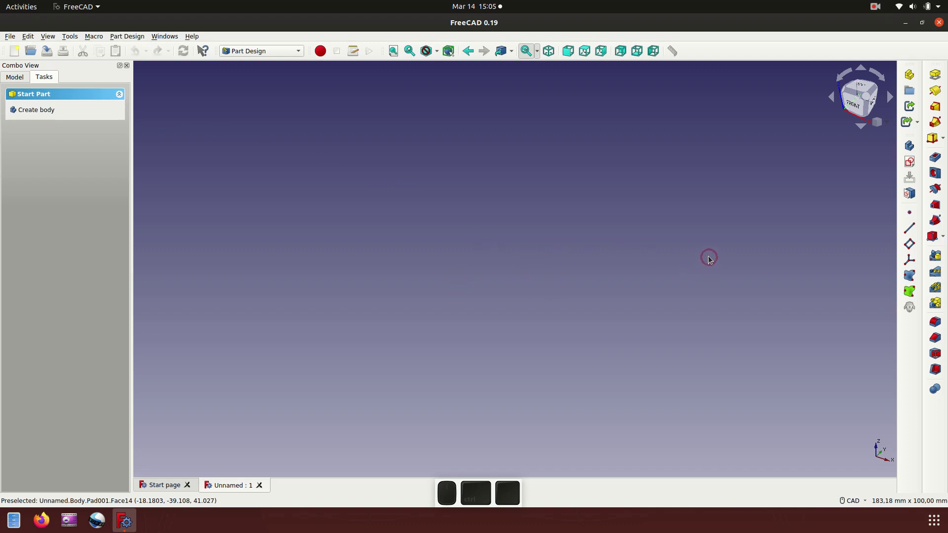
Step: Create a body and start a new sketch supported on the XY plane
{"action": "left_click", "coordinate": [913, 164]}
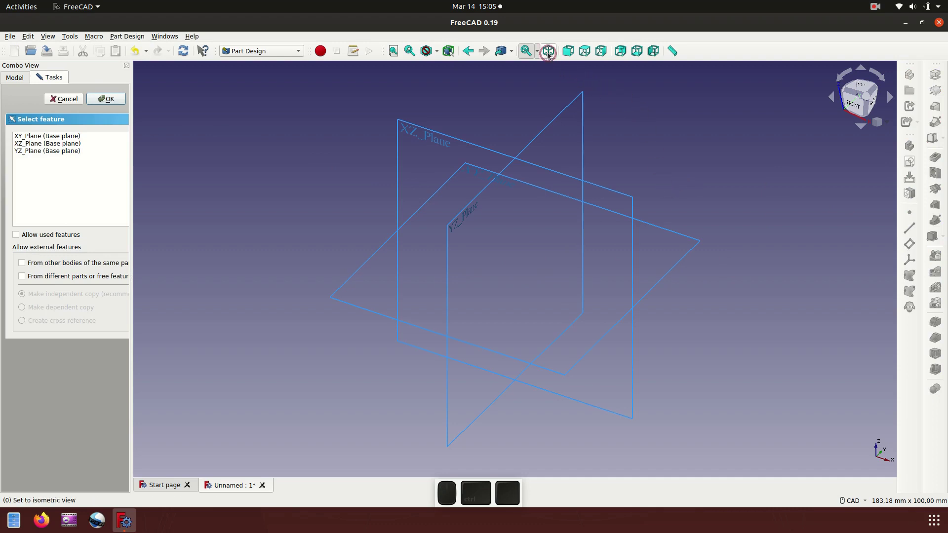
{"action": "left_click", "coordinate": [554, 53]}
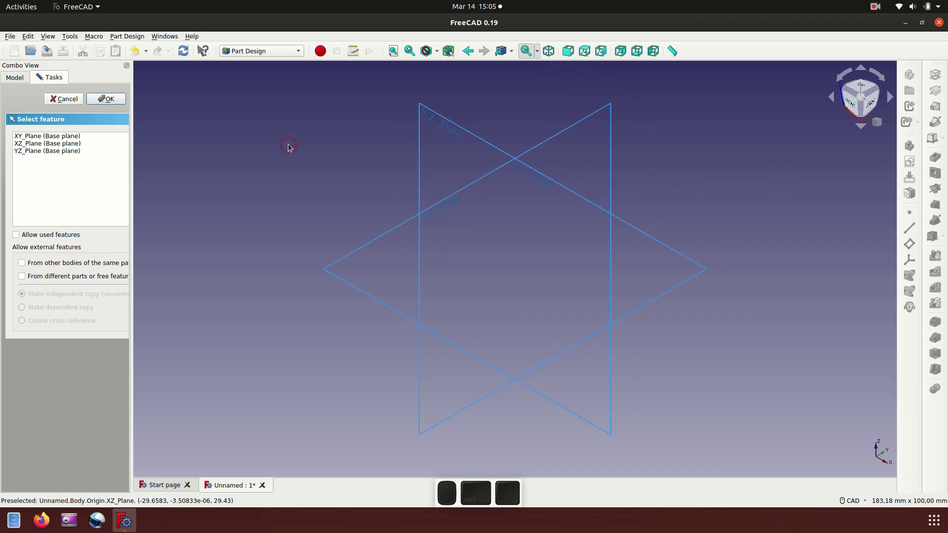
{"action": "left_click", "coordinate": [361, 253]}
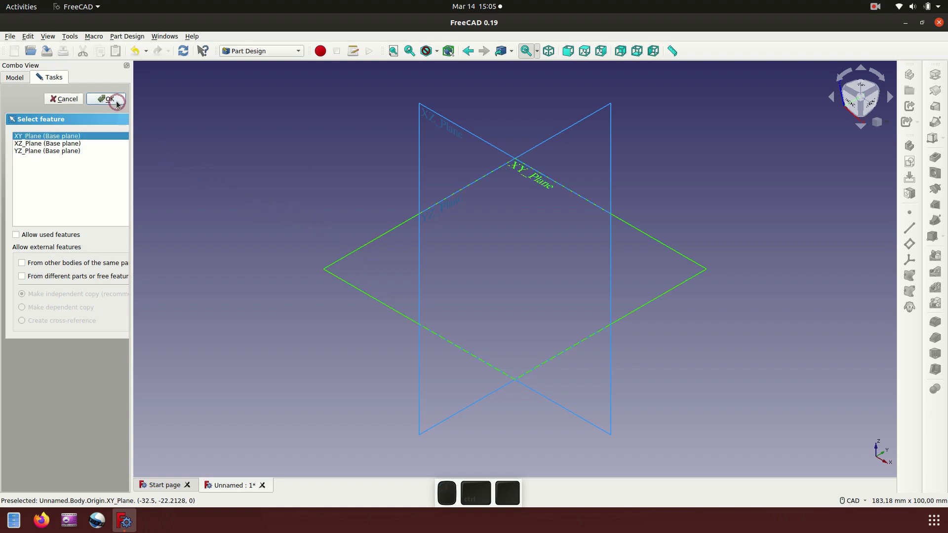
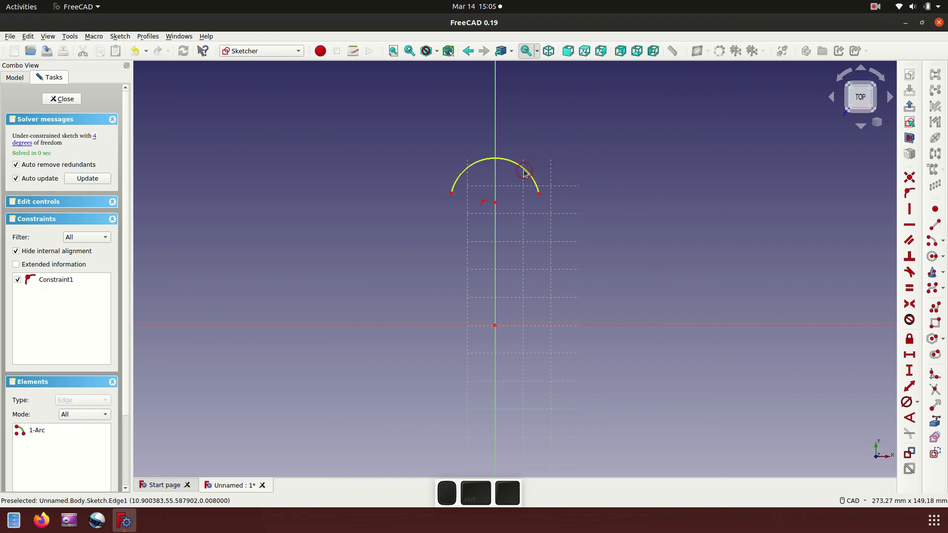
Step: Constrain the arc centred on the vertical axis to a 38 mm radius
{"action": "middle_click", "coordinate": [527, 173]}
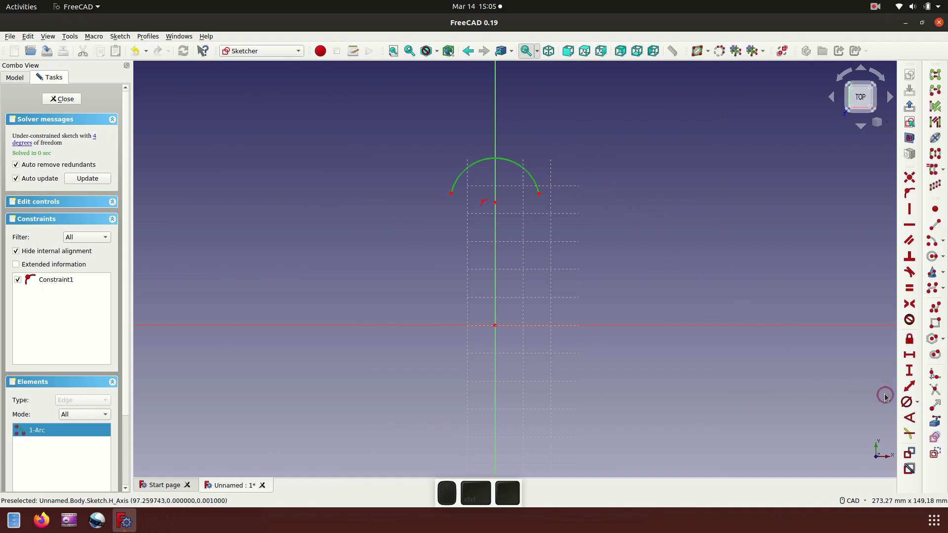
{"action": "middle_click", "coordinate": [921, 406]}
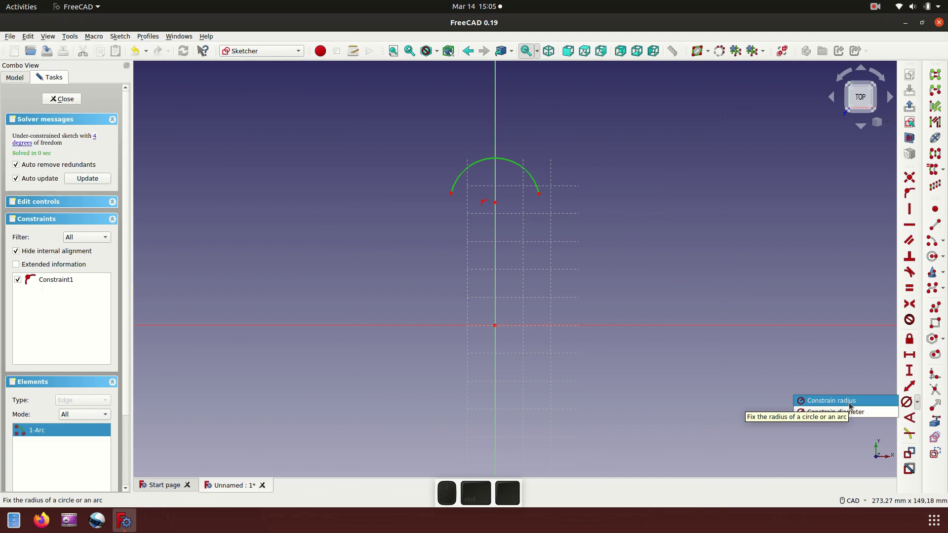
{"action": "middle_click", "coordinate": [853, 406]}
{"action": "left_click", "coordinate": [849, 401]}
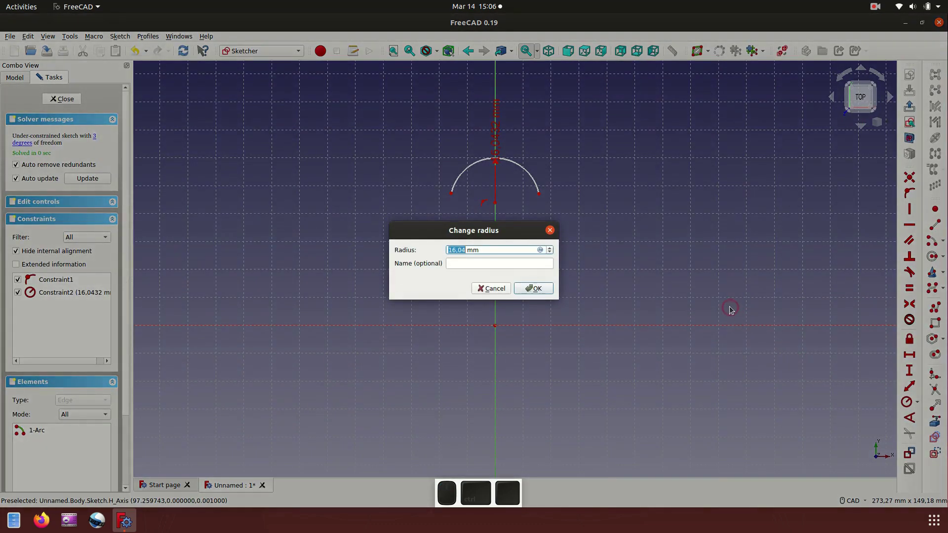
{"action": "key", "text": "3"}
{"action": "key", "text": "8"}
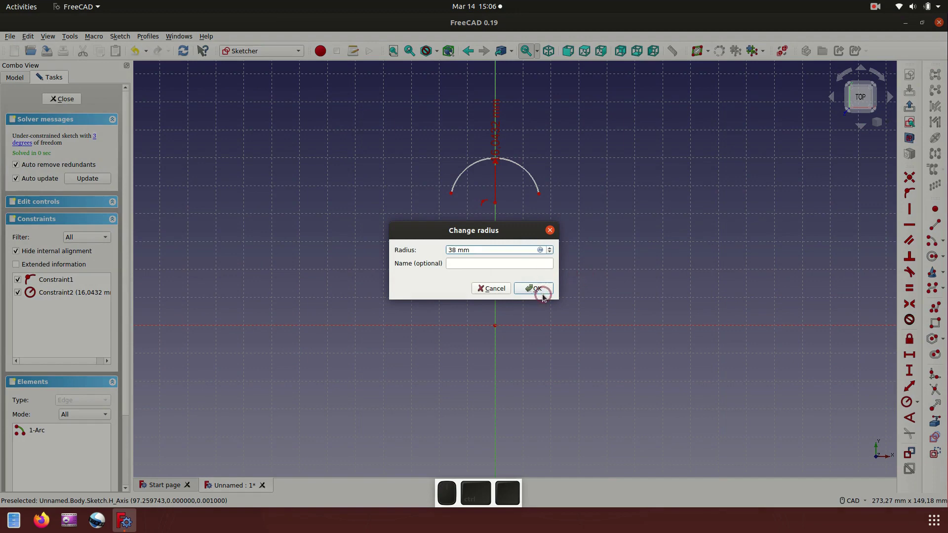
{"action": "double_click", "coordinate": [547, 291]}
{"action": "middle_click", "coordinate": [546, 290]}
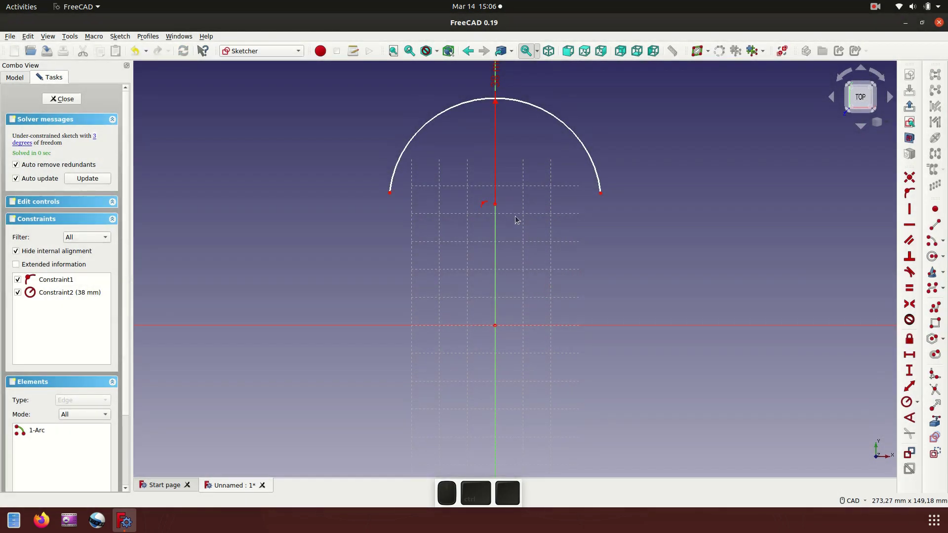
Step: Fix the arc's centre 74 mm vertically above the sketch origin
{"action": "left_click", "coordinate": [499, 207]}
{"action": "middle_click", "coordinate": [534, 327]}
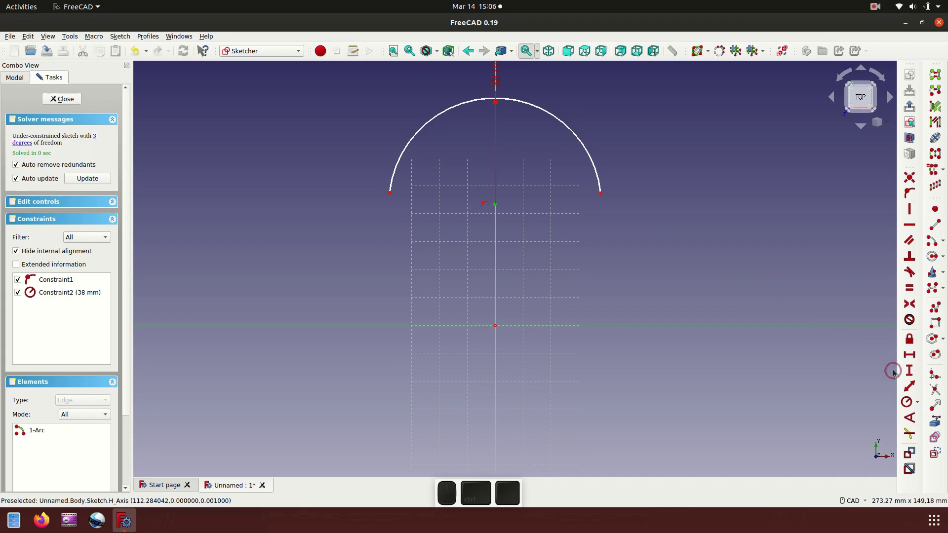
{"action": "middle_click", "coordinate": [913, 374]}
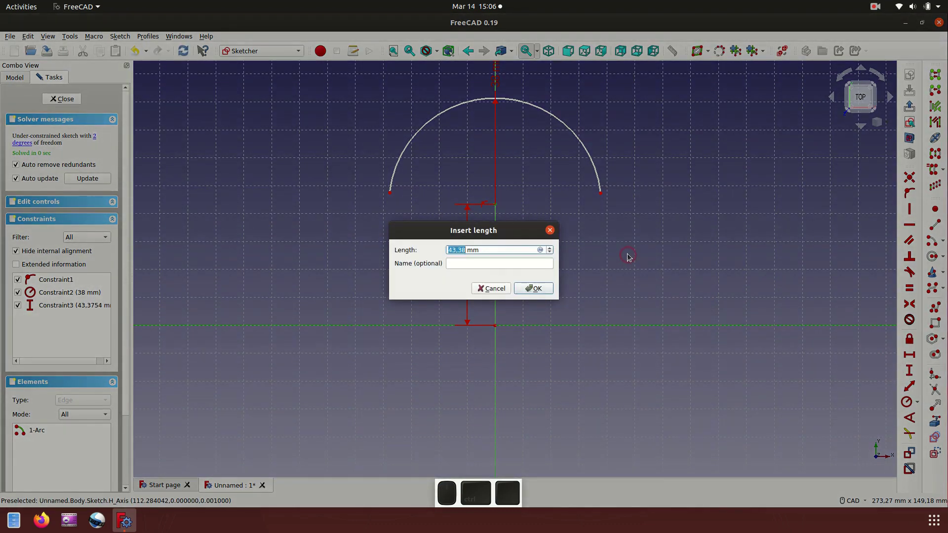
{"action": "key", "text": "7"}
{"action": "key", "text": "4"}
{"action": "middle_click", "coordinate": [552, 289]}
{"action": "scroll", "scroll_direction": "down", "scroll_amount": 3}
{"action": "scroll", "scroll_direction": "up", "scroll_amount": 3}
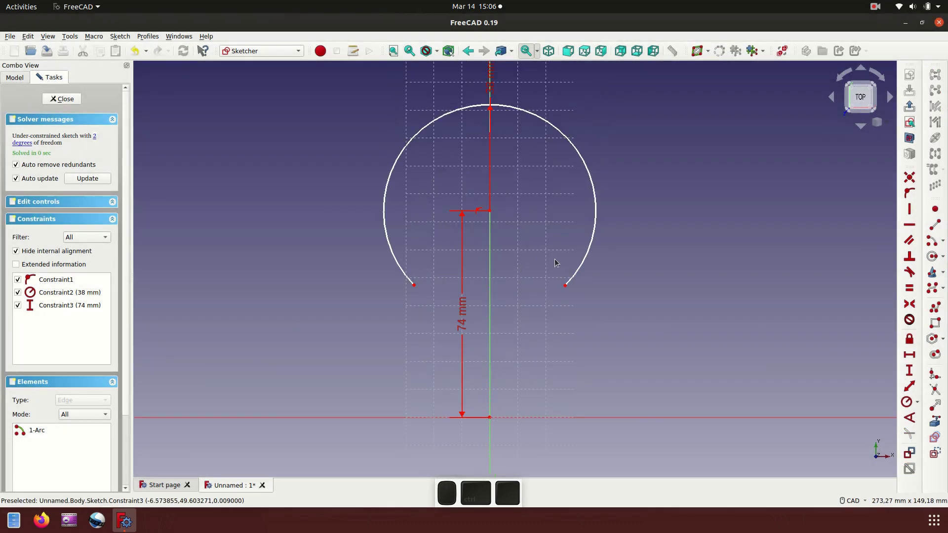
{"action": "scroll", "scroll_direction": "down", "scroll_amount": 3}
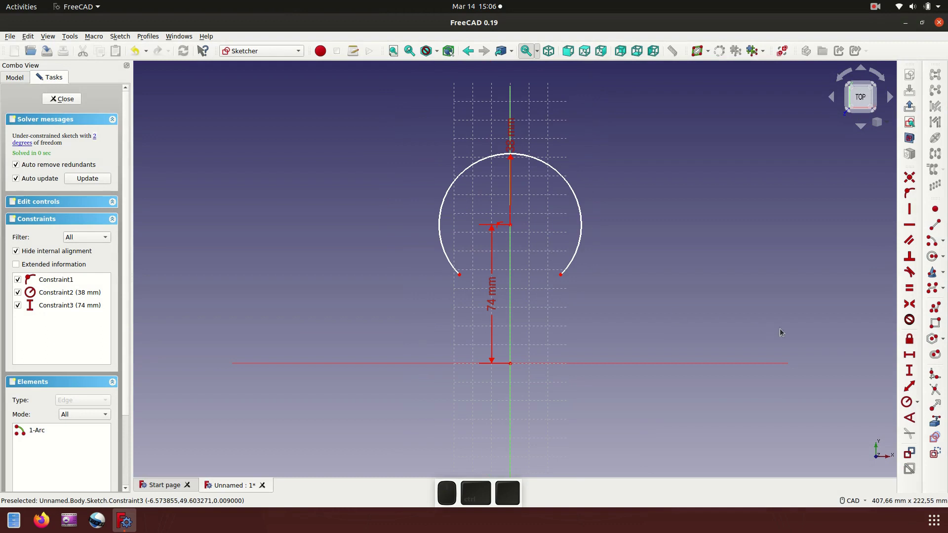
{"action": "left_click", "coordinate": [939, 328]}
{"action": "scroll", "scroll_direction": "up", "scroll_amount": 3}
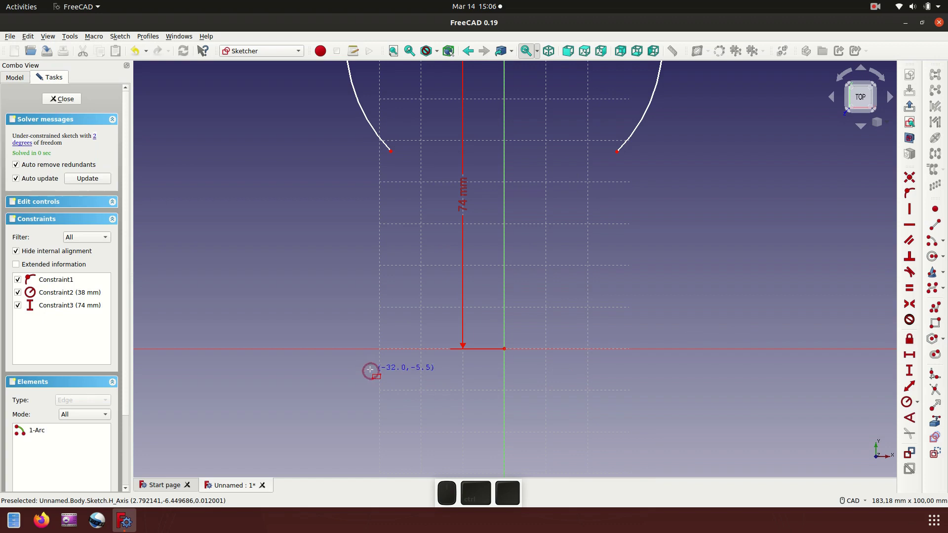
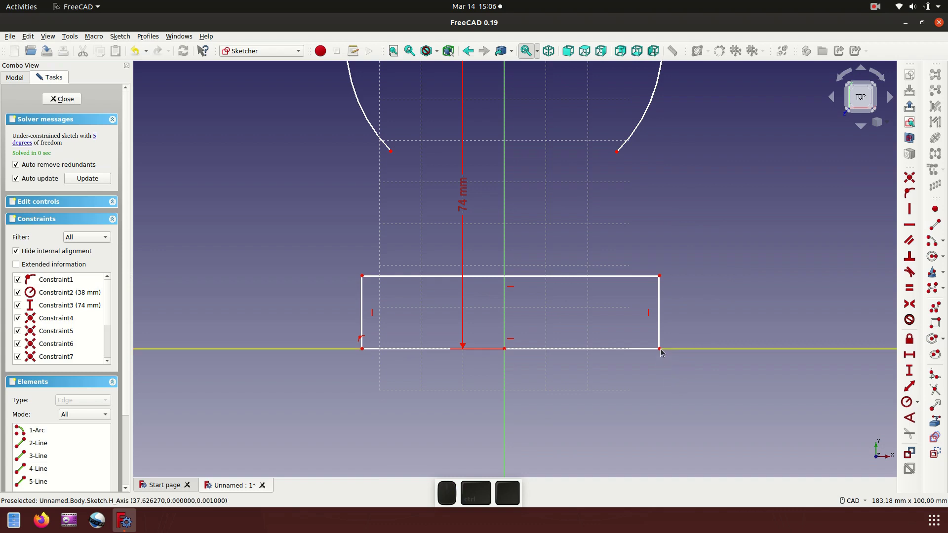
Step: Place the rectangle on the horizontal axis with its bottom edge symmetric about the origin
{"action": "left_click", "coordinate": [663, 350]}
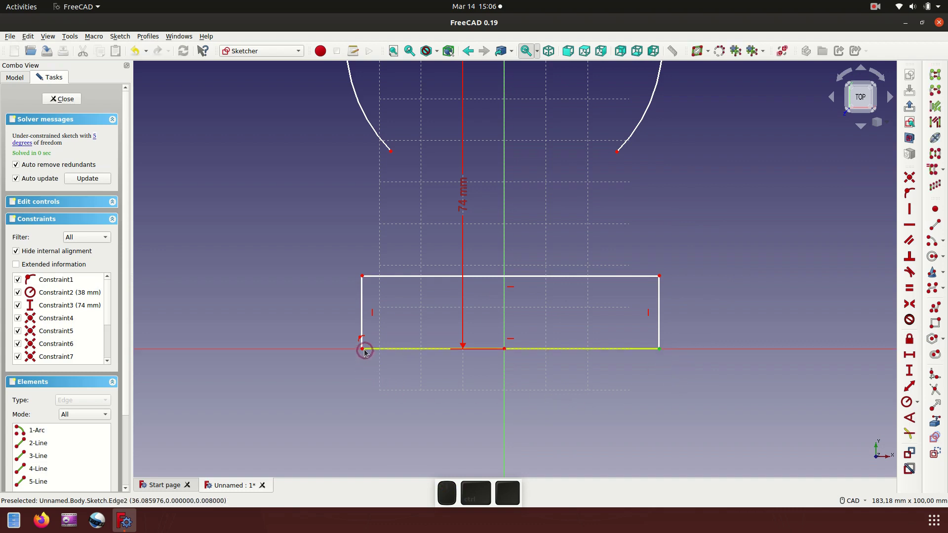
{"action": "left_click", "coordinate": [366, 350]}
{"action": "left_click", "coordinate": [507, 321]}
{"action": "left_click", "coordinate": [911, 310]}
{"action": "left_click_drag", "start_coordinate": [653, 313], "coordinate": [670, 310]}
Step: Constrain the rectangle's height to 30 mm
{"action": "left_click", "coordinate": [642, 317]}
{"action": "left_click", "coordinate": [911, 372]}
{"action": "middle_click", "coordinate": [903, 367]}
{"action": "key", "text": "3"}
{"action": "key", "text": "0"}
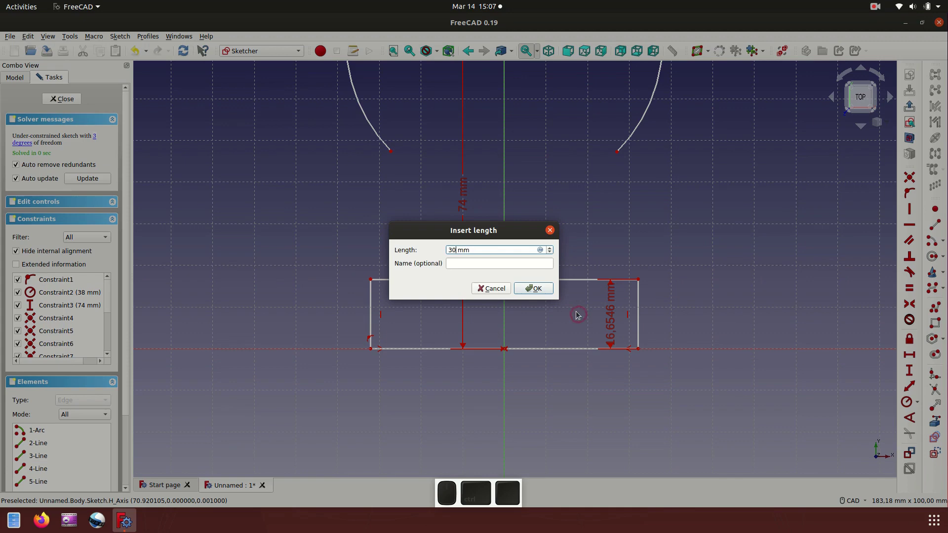
{"action": "left_click", "coordinate": [546, 292]}
{"action": "middle_click", "coordinate": [546, 292]}
{"action": "scroll", "scroll_direction": "down", "scroll_amount": 3}
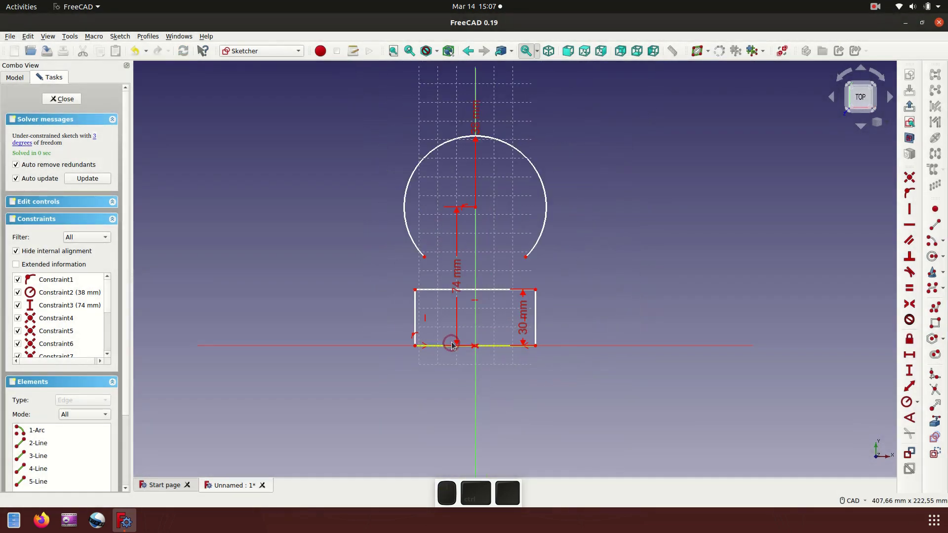
Step: Constrain the rectangle's width to 90 mm
{"action": "left_click_drag", "start_coordinate": [538, 324], "coordinate": [487, 397]}
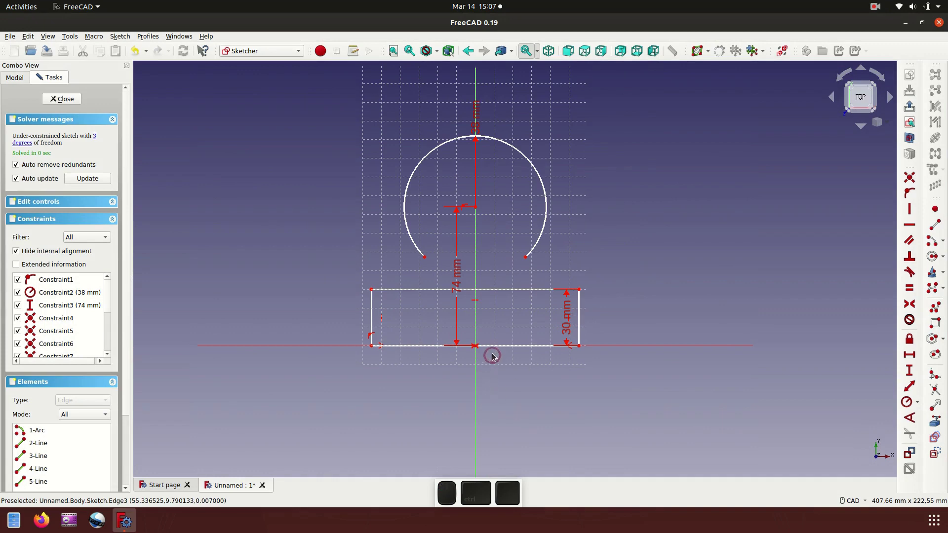
{"action": "left_click", "coordinate": [501, 349]}
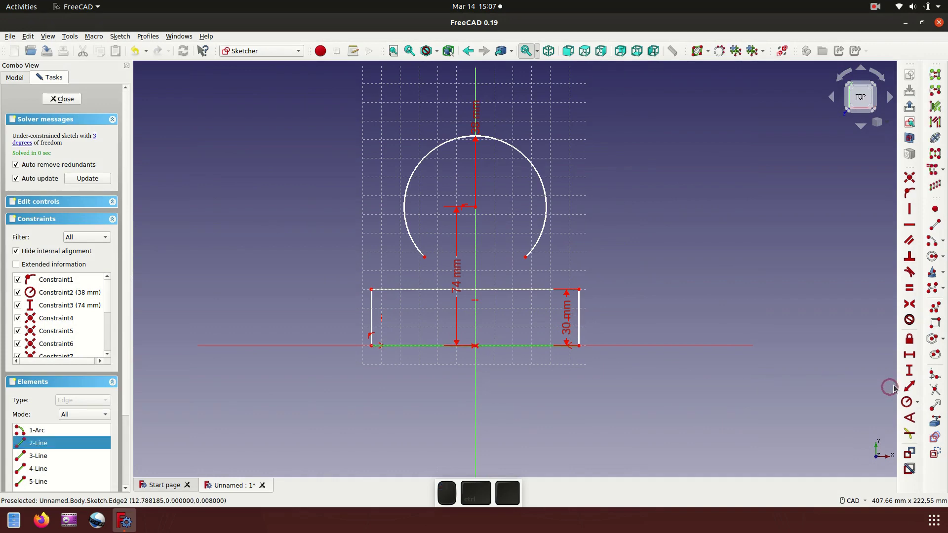
{"action": "left_click", "coordinate": [913, 360]}
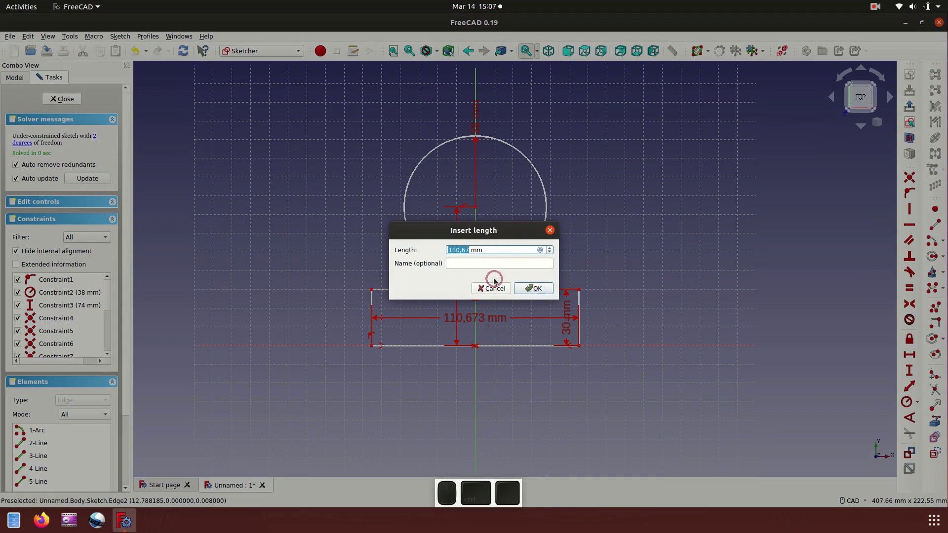
{"action": "key", "text": "9"}
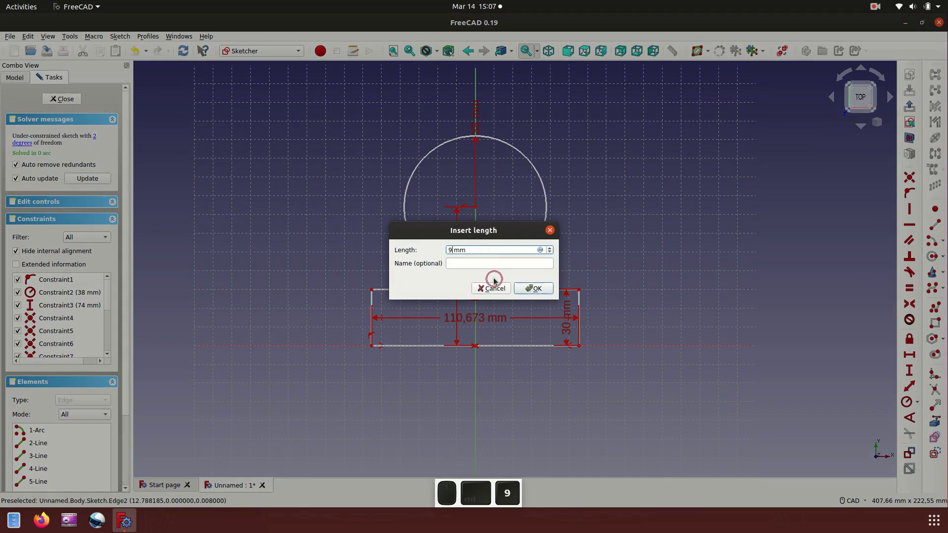
{"action": "key", "text": "0"}
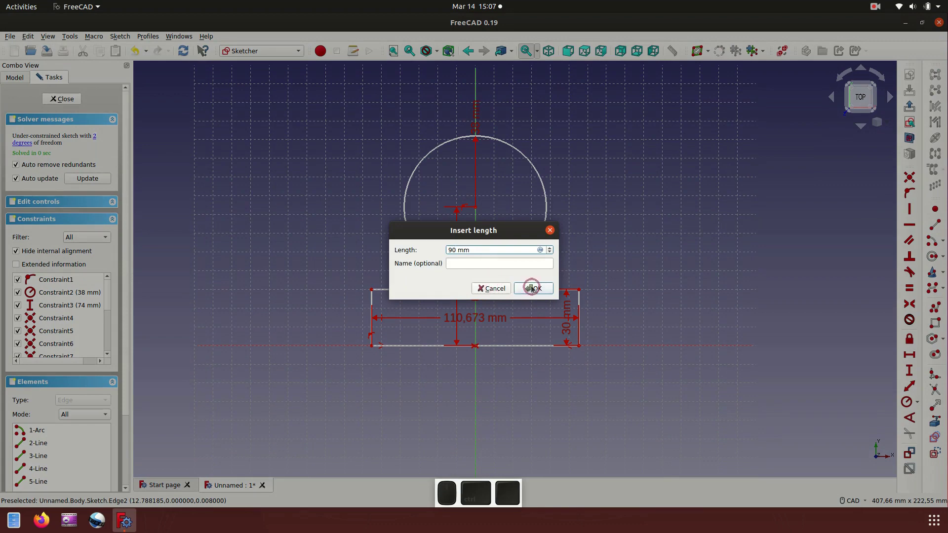
{"action": "left_click", "coordinate": [539, 289]}
{"action": "middle_click", "coordinate": [538, 289]}
{"action": "scroll", "scroll_direction": "up", "scroll_amount": 3}
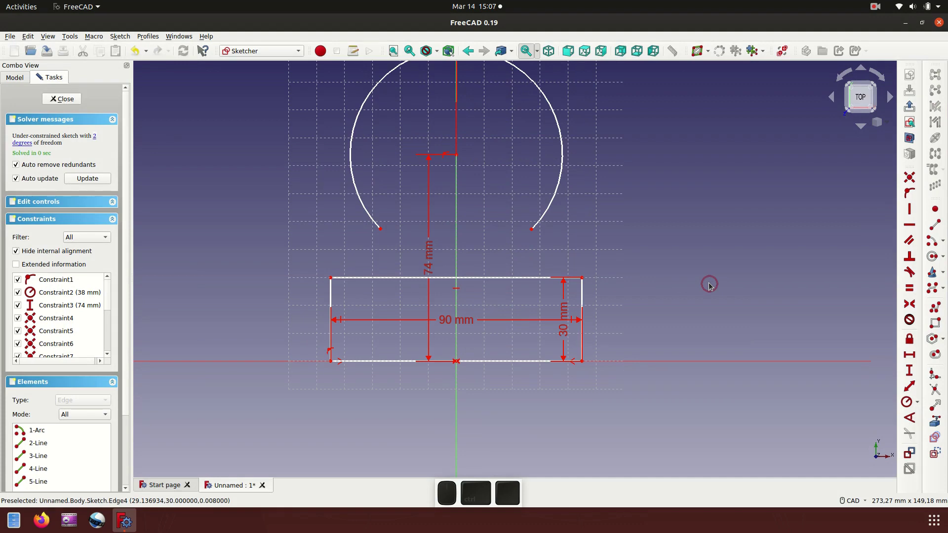
{"action": "scroll", "scroll_direction": "down", "scroll_amount": 3}
{"action": "scroll", "scroll_direction": "up", "scroll_amount": 3}
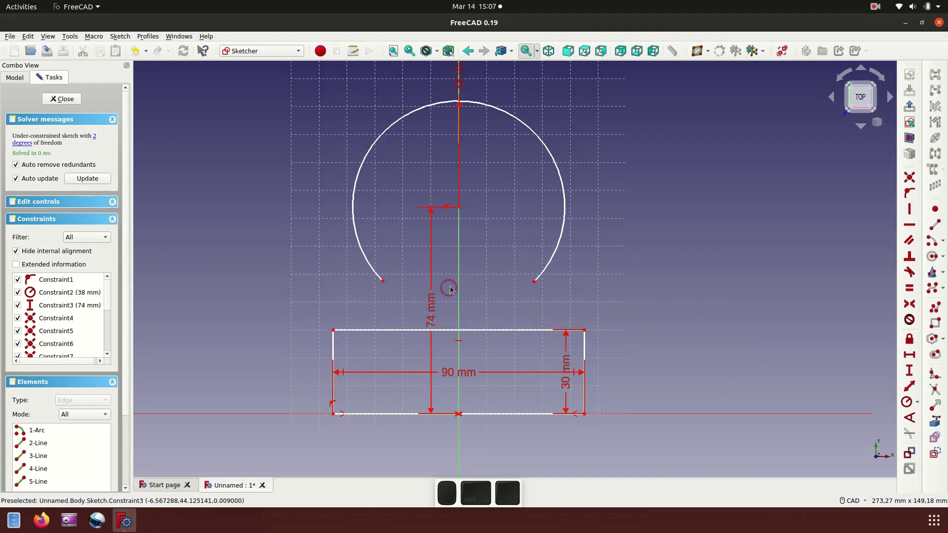
Step: Drag both arc endpoints upward so the arc becomes roughly a half circle
{"action": "left_click_drag", "start_coordinate": [385, 285], "coordinate": [497, 262]}
{"action": "left_click_drag", "start_coordinate": [537, 286], "coordinate": [519, 290]}
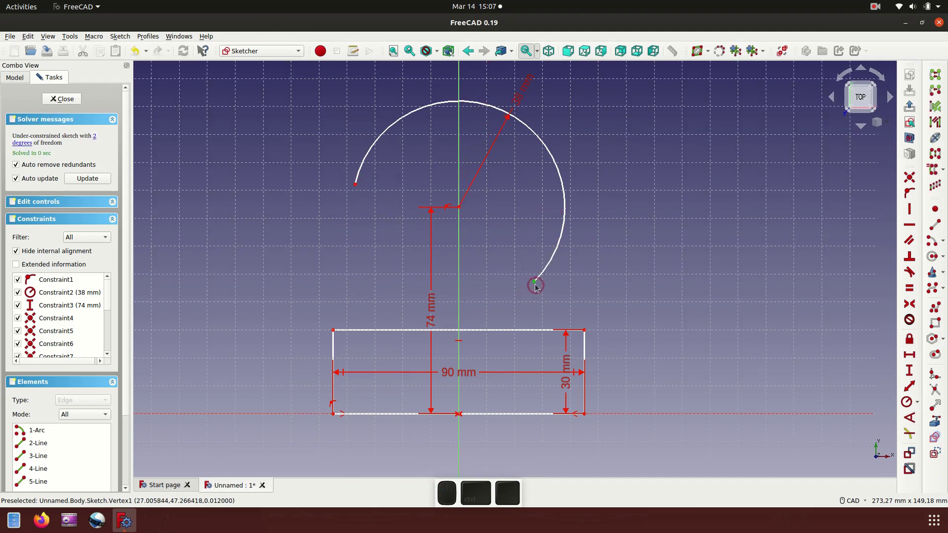
{"action": "left_click_drag", "start_coordinate": [537, 285], "coordinate": [594, 271]}
{"action": "right_click", "coordinate": [609, 271]}
{"action": "left_click", "coordinate": [667, 381]}
Step: Move the 30 mm dimension right of the rectangle and the 90 mm dimension below it
{"action": "left_click_drag", "start_coordinate": [571, 384], "coordinate": [435, 367]}
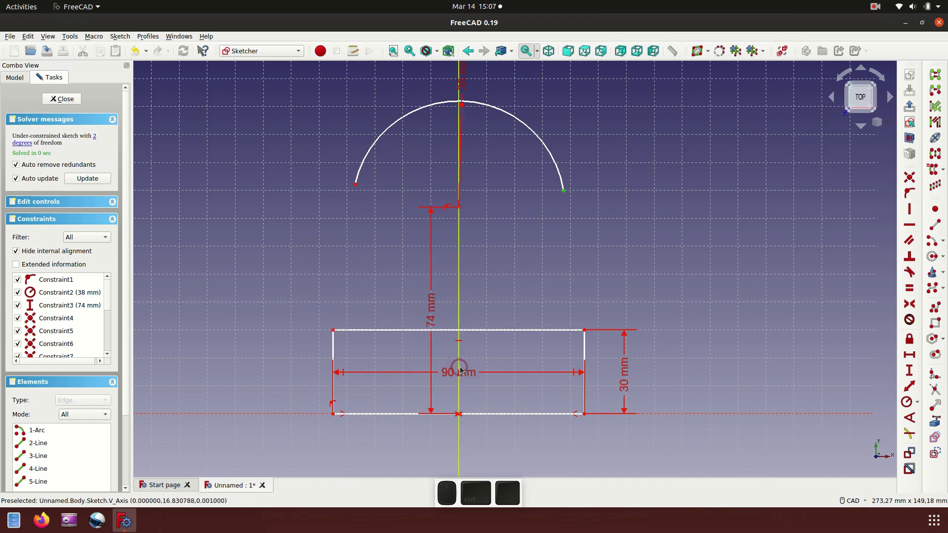
{"action": "left_click_drag", "start_coordinate": [468, 376], "coordinate": [491, 433]}
{"action": "scroll", "scroll_direction": "down", "scroll_amount": 3}
{"action": "scroll", "scroll_direction": "up", "scroll_amount": 3}
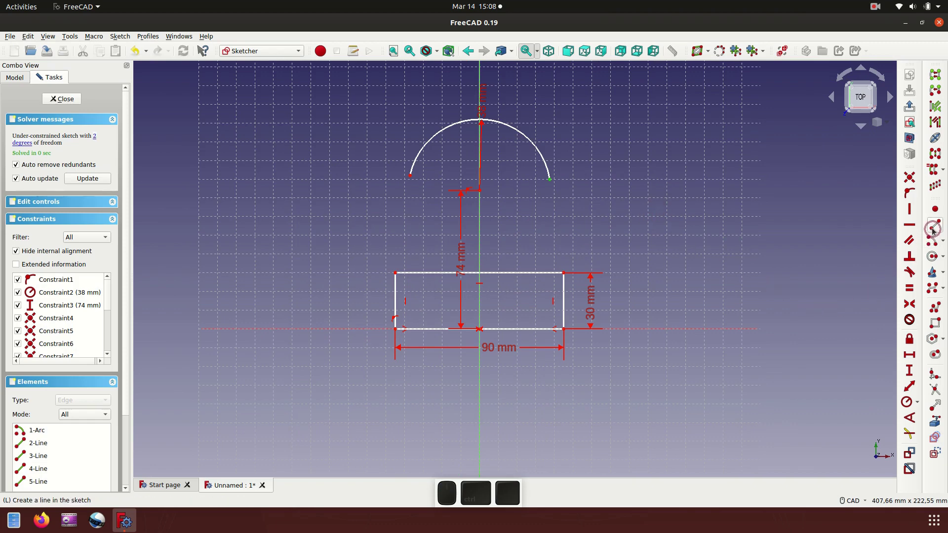
Step: Activate the line tool at the arc's left endpoint to begin the connecting lines
{"action": "middle_click", "coordinate": [939, 229]}
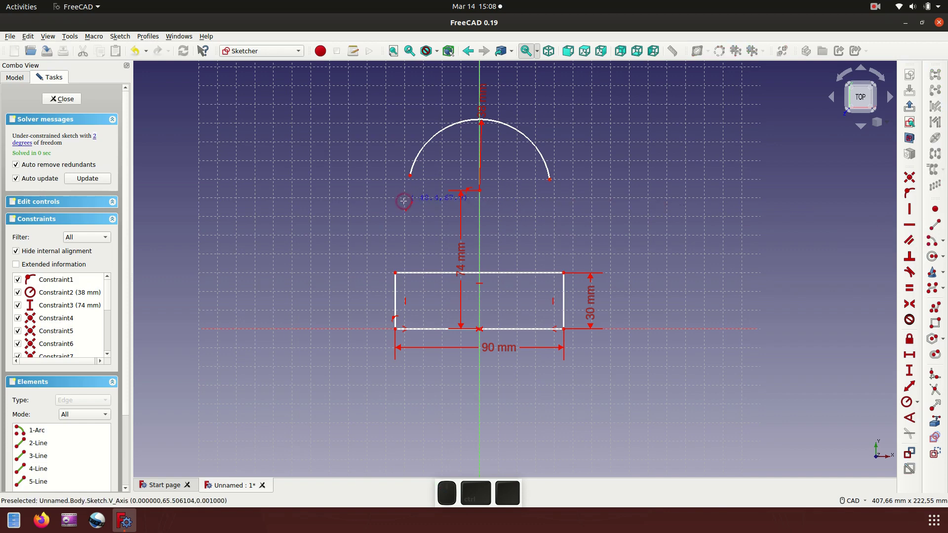
{"action": "scroll", "scroll_direction": "up", "scroll_amount": 3}
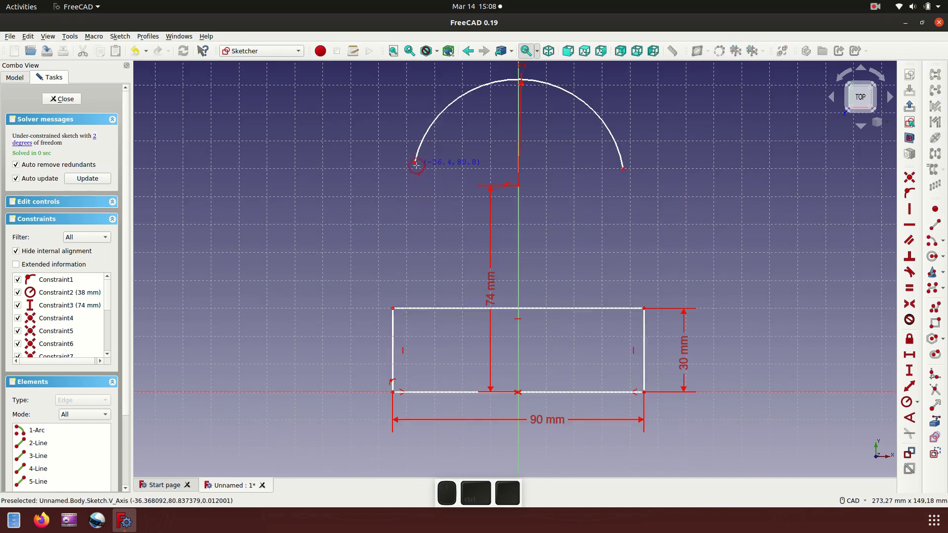
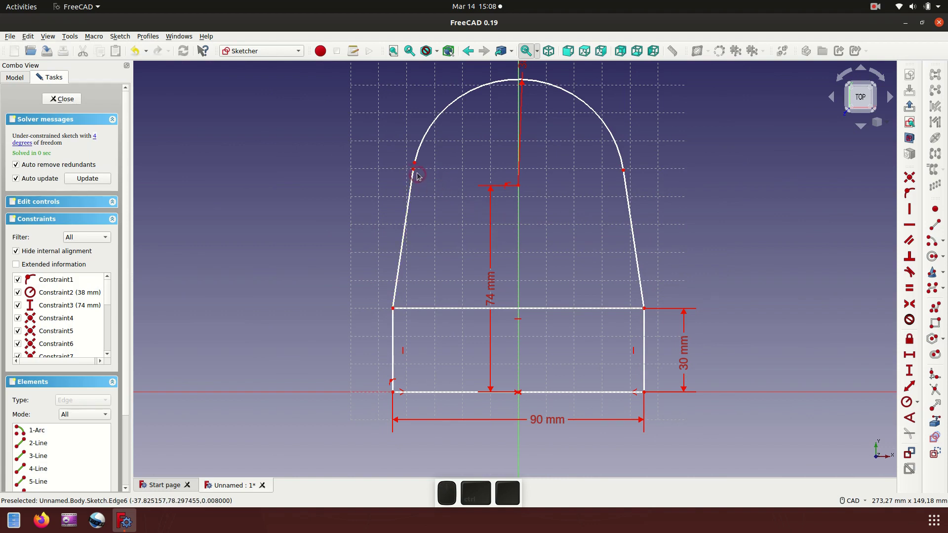
Step: Make the left slanted side tangent to the arc at their shared point
{"action": "left_click", "coordinate": [415, 173]}
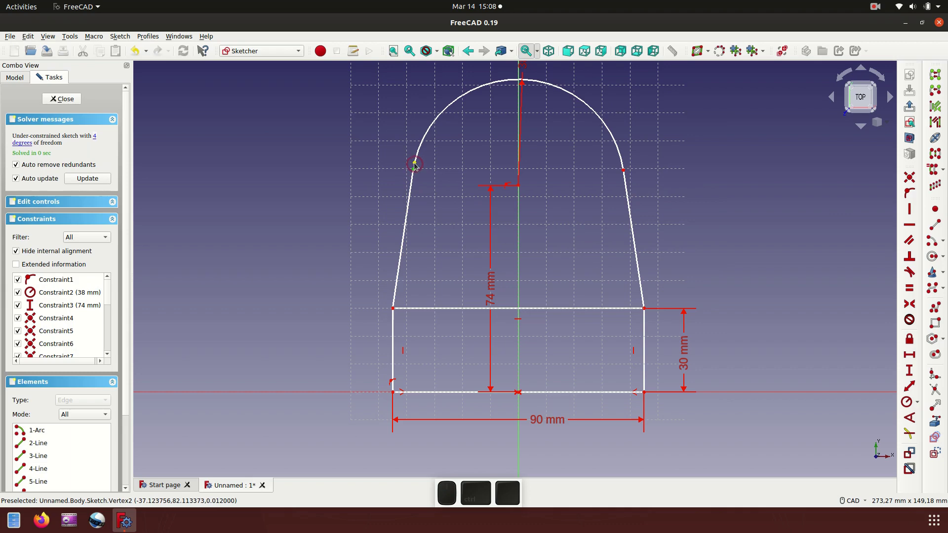
{"action": "left_click", "coordinate": [416, 168]}
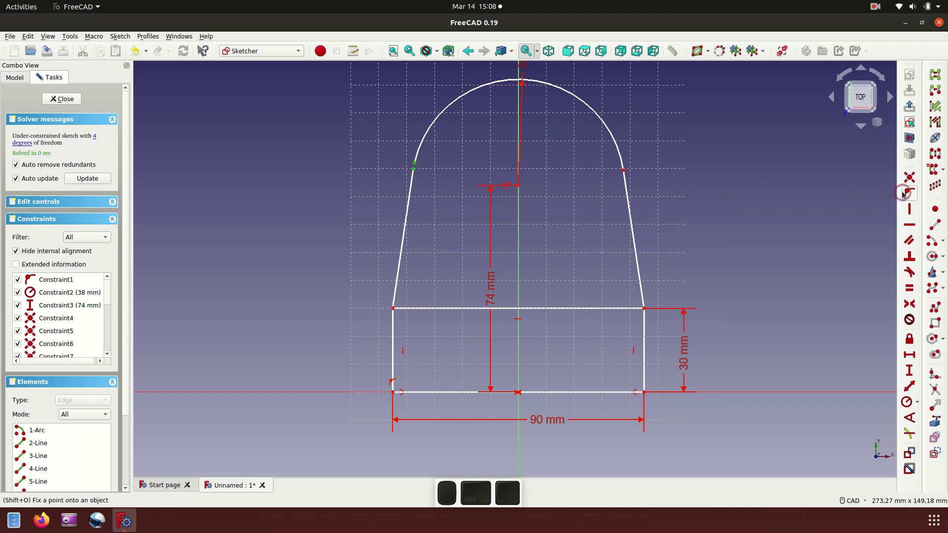
{"action": "left_click", "coordinate": [915, 274]}
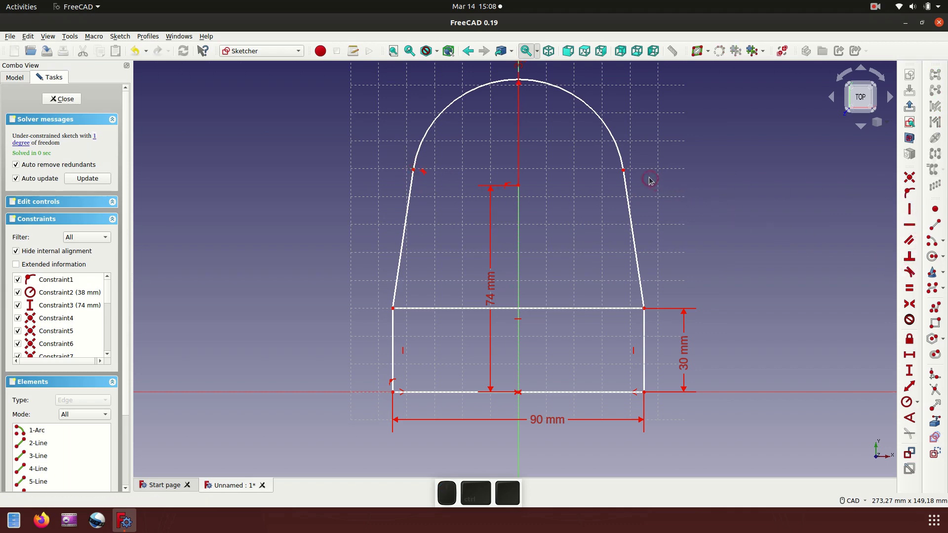
{"action": "scroll", "scroll_direction": "up", "scroll_amount": 3}
Step: Attempt a tangent constraint at the right arc-to-line joint
{"action": "left_click_drag", "start_coordinate": [610, 225], "coordinate": [607, 203]}
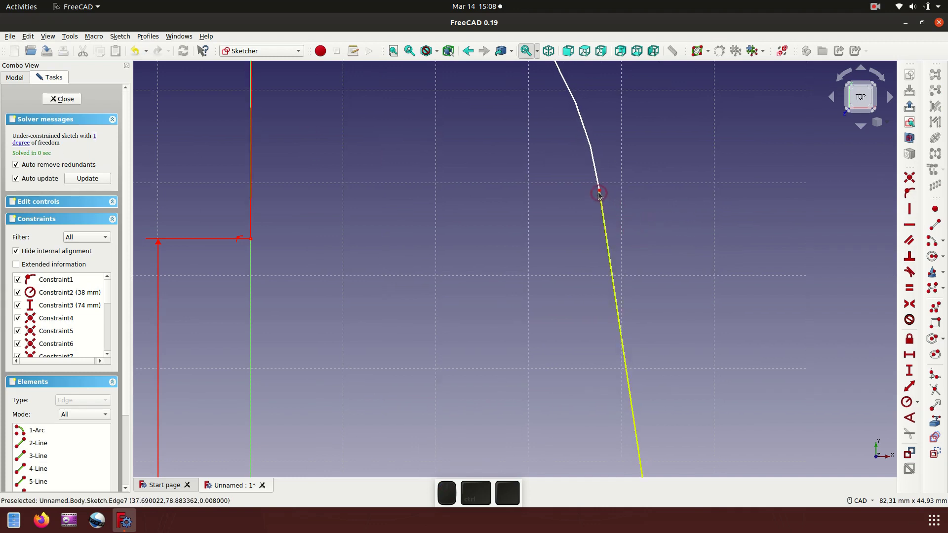
{"action": "left_click", "coordinate": [601, 195]}
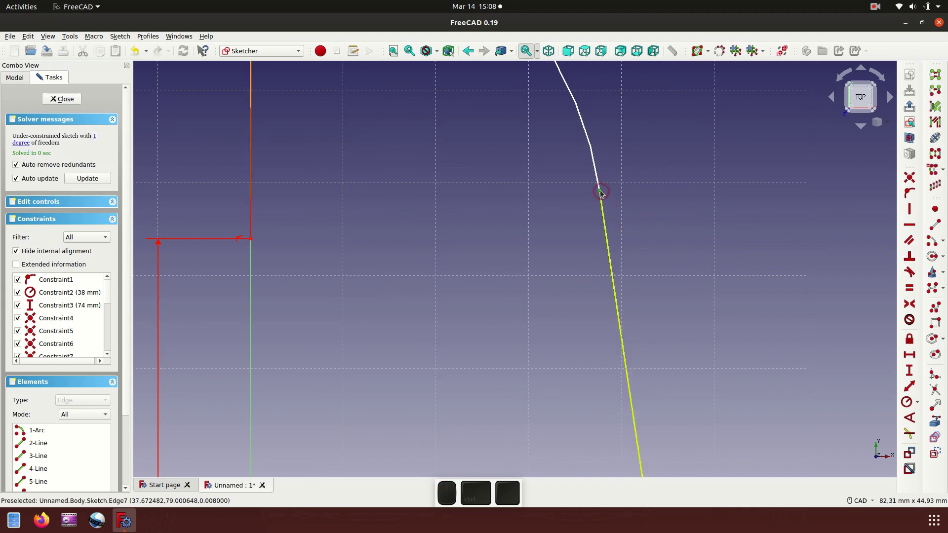
{"action": "left_click", "coordinate": [603, 196]}
{"action": "left_click", "coordinate": [712, 260]}
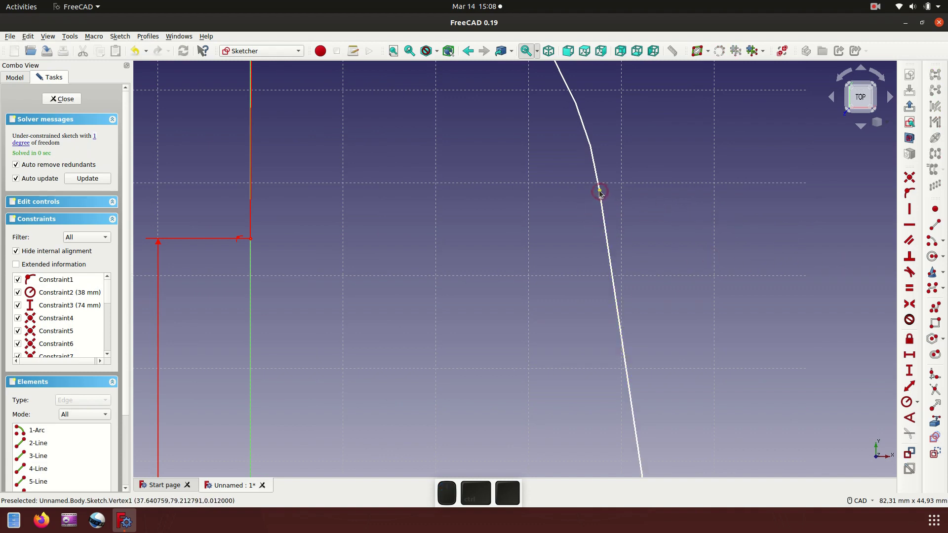
{"action": "left_click", "coordinate": [602, 195]}
{"action": "left_click", "coordinate": [601, 195]}
{"action": "left_click", "coordinate": [651, 224]}
{"action": "scroll", "scroll_direction": "down", "scroll_amount": 3}
{"action": "scroll", "scroll_direction": "up", "scroll_amount": 3}
Step: Delete and redraw the right slanted line, then constrain it tangent to the arc
{"action": "left_click", "coordinate": [602, 232]}
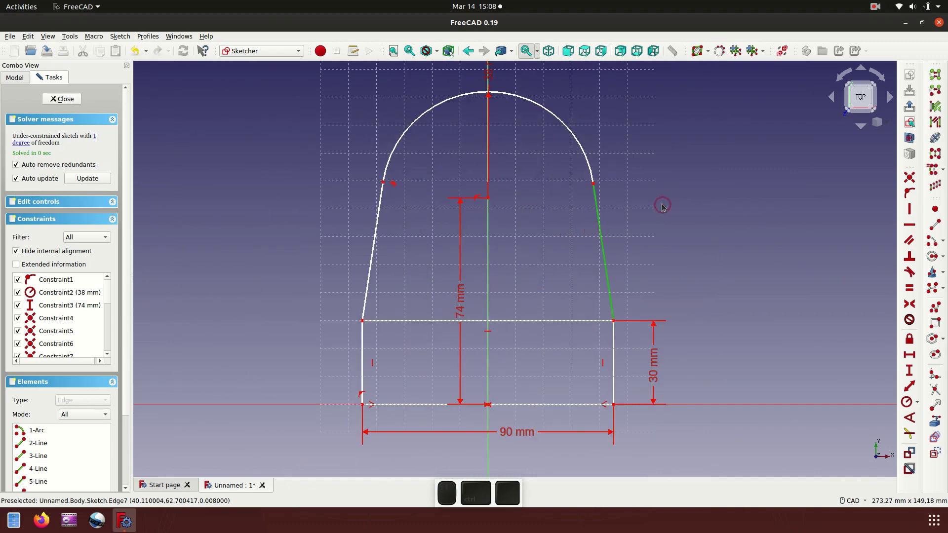
{"action": "key", "text": "Delete"}
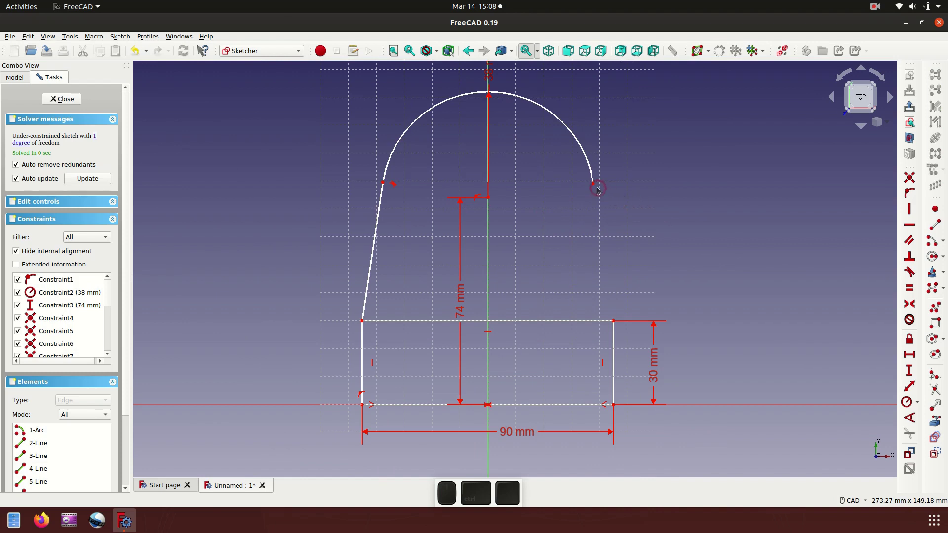
{"action": "left_click", "coordinate": [938, 230]}
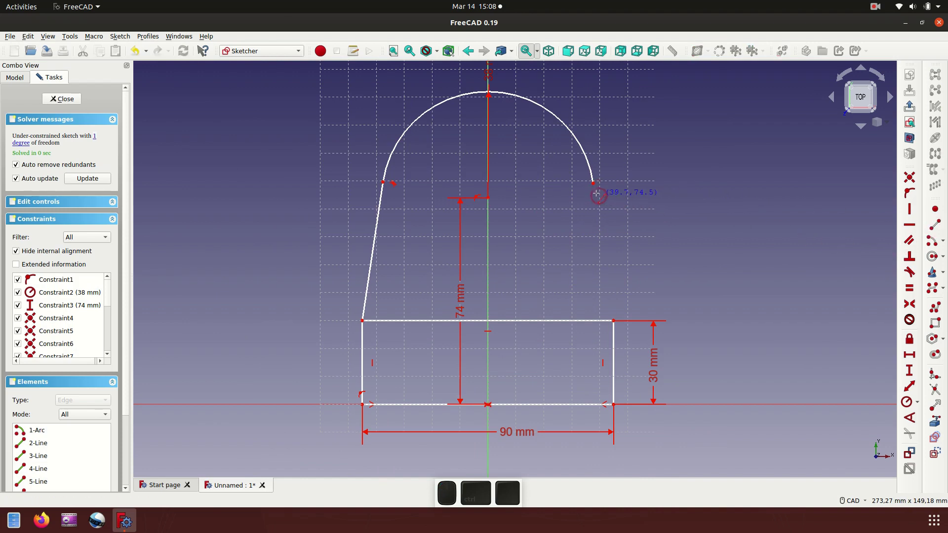
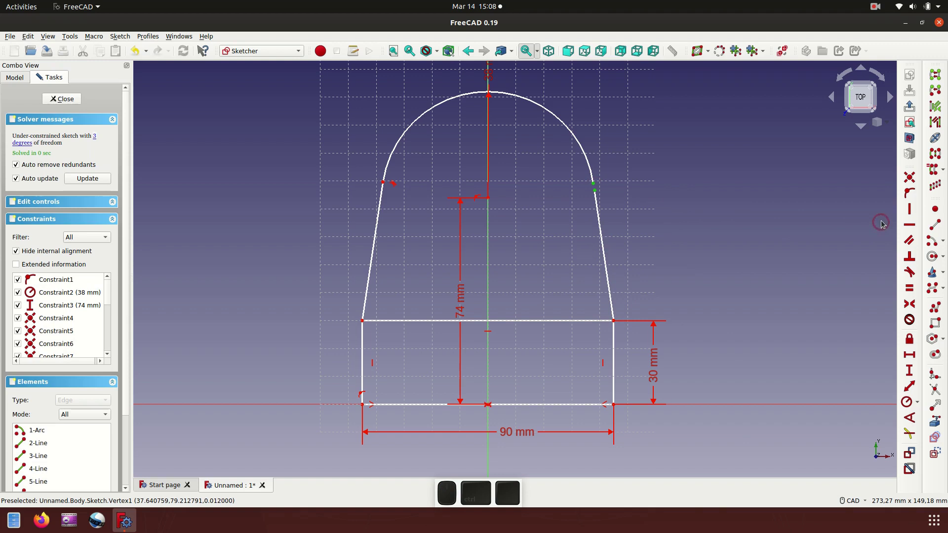
{"action": "left_click", "coordinate": [915, 275]}
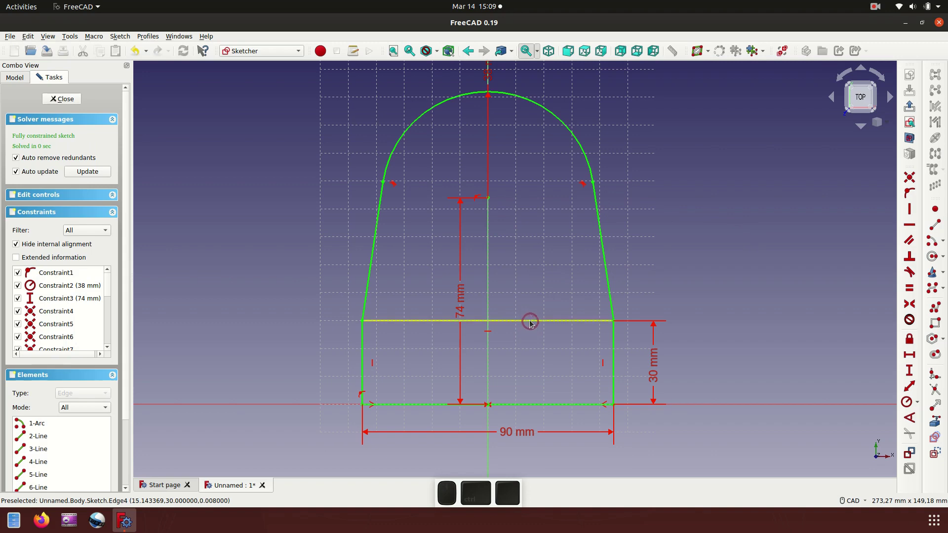
Step: Delete the rectangle's top edge from the outline
{"action": "left_click", "coordinate": [533, 324]}
{"action": "key", "text": "Delete"}
{"action": "scroll", "scroll_direction": "down", "scroll_amount": 3}
{"action": "scroll", "scroll_direction": "up", "scroll_amount": 3}
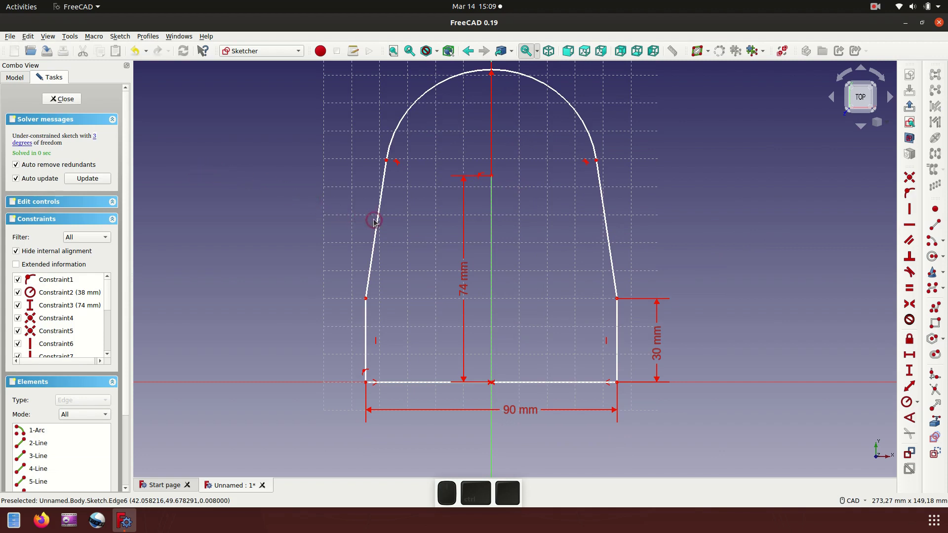
Step: Make the two short vertical sides equal length, fully constraining the outline
{"action": "left_click_drag", "start_coordinate": [383, 223], "coordinate": [402, 290]}
{"action": "middle_click", "coordinate": [377, 302]}
{"action": "middle_click", "coordinate": [370, 302]}
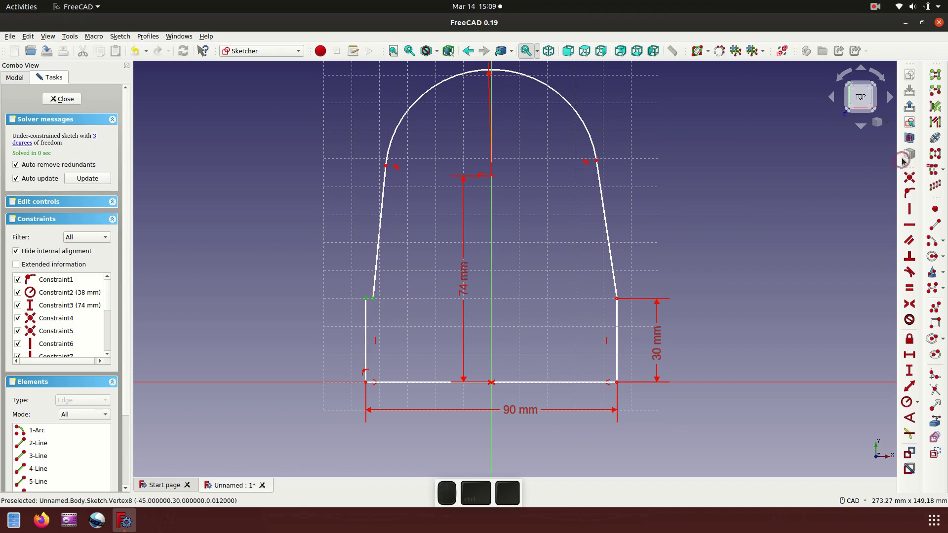
{"action": "middle_click", "coordinate": [915, 180]}
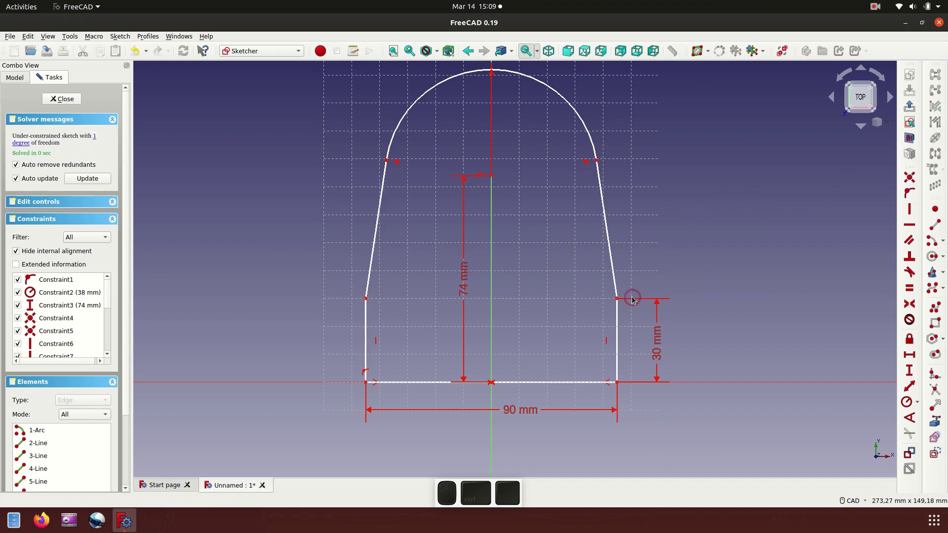
{"action": "left_click_drag", "start_coordinate": [619, 281], "coordinate": [584, 253]}
{"action": "middle_click", "coordinate": [619, 329]}
{"action": "left_click", "coordinate": [583, 385]}
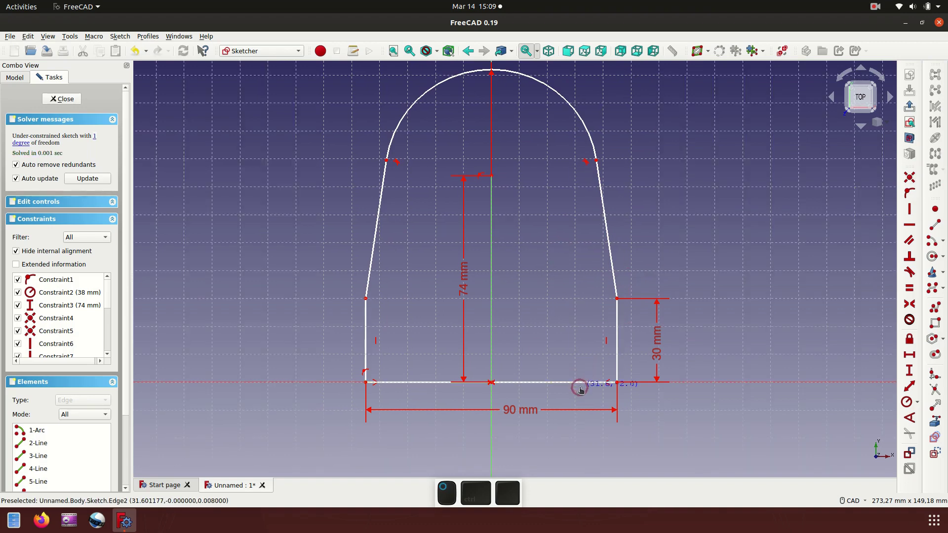
{"action": "left_click_drag", "start_coordinate": [369, 324], "coordinate": [388, 324]}
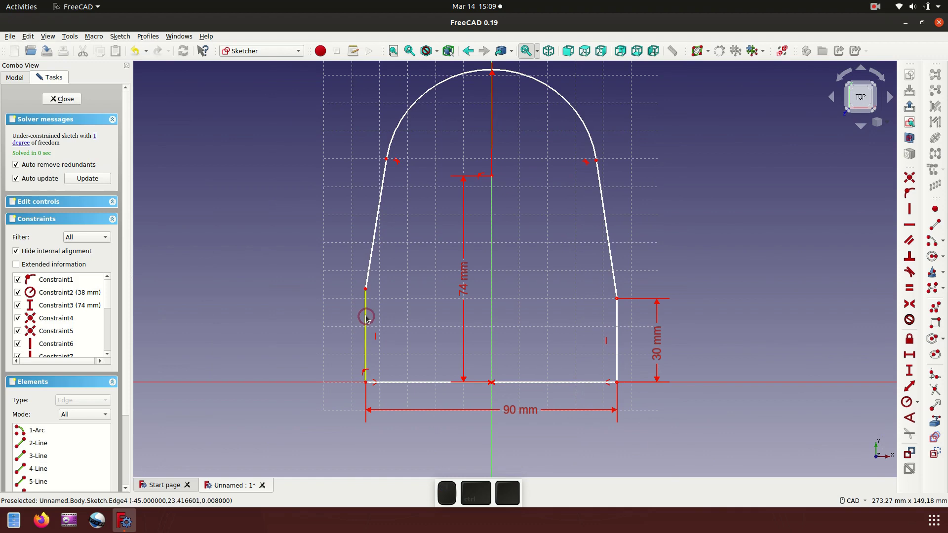
{"action": "left_click", "coordinate": [370, 319]}
{"action": "left_click", "coordinate": [621, 340]}
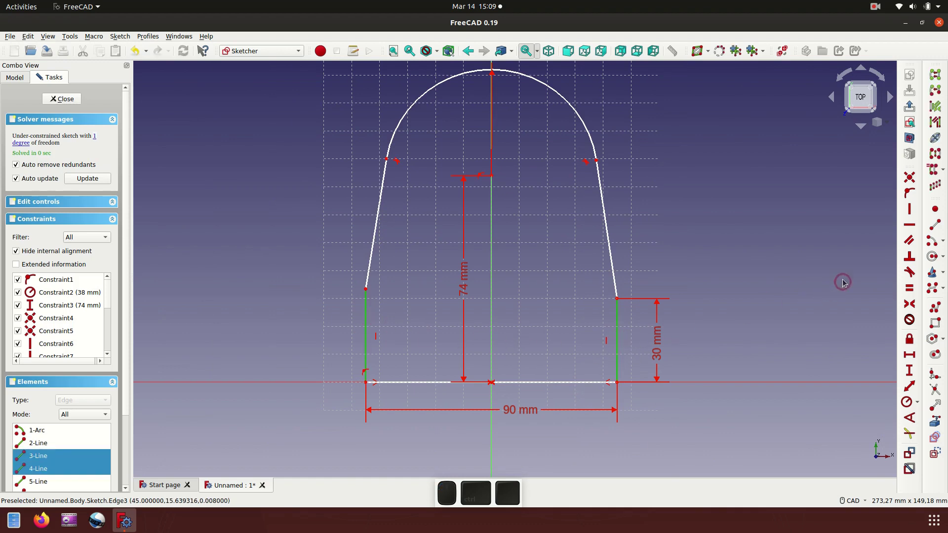
{"action": "middle_click", "coordinate": [912, 291]}
{"action": "middle_click", "coordinate": [754, 228]}
{"action": "middle_click", "coordinate": [469, 281]}
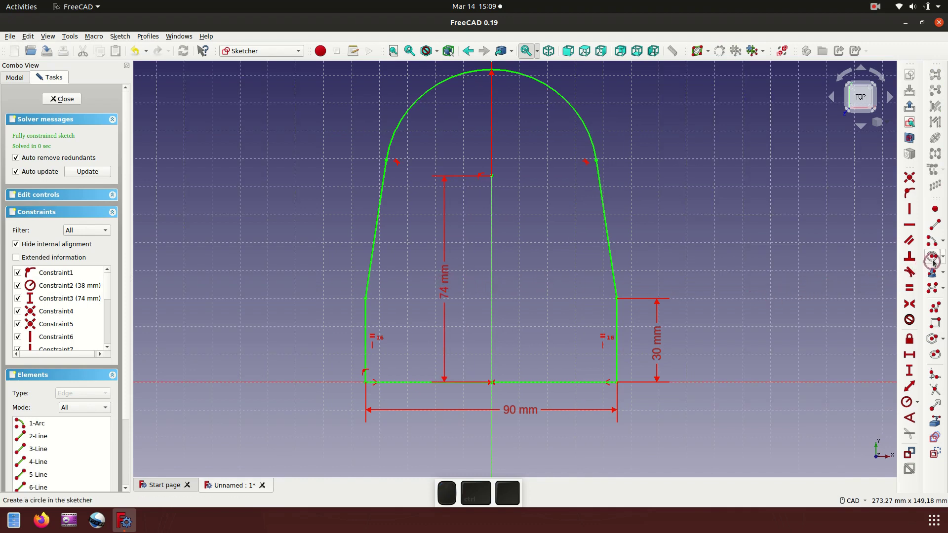
Step: Add a 30 mm diameter circle at the arc's centre and close the finished sketch
{"action": "middle_click", "coordinate": [935, 258]}
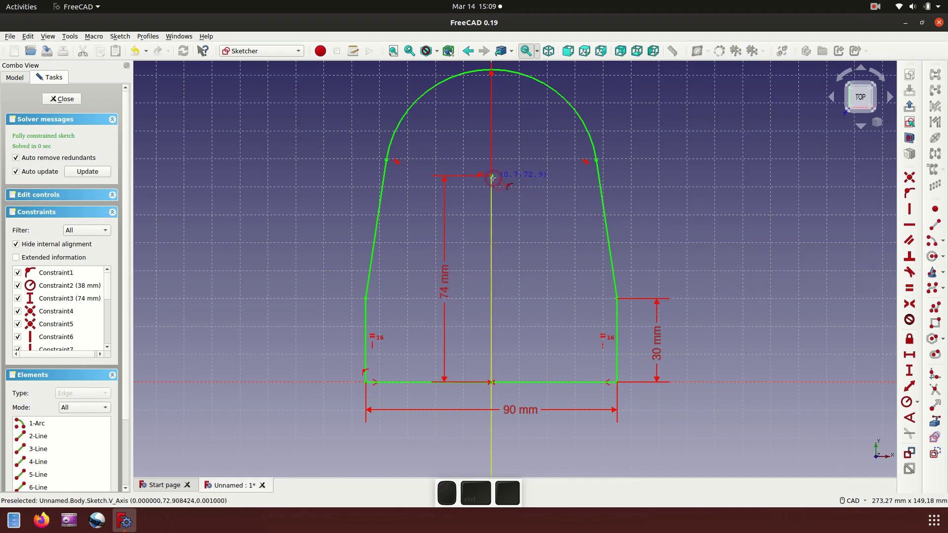
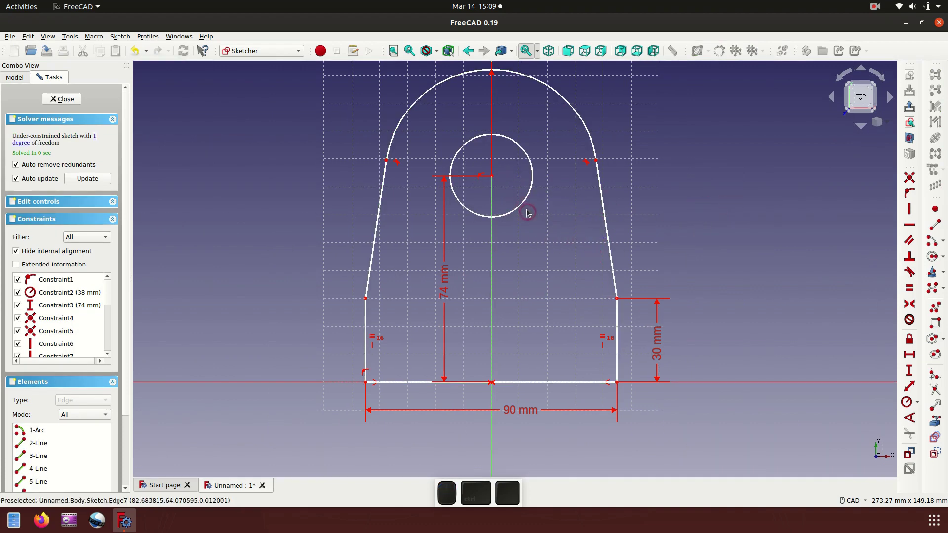
{"action": "left_click", "coordinate": [529, 204]}
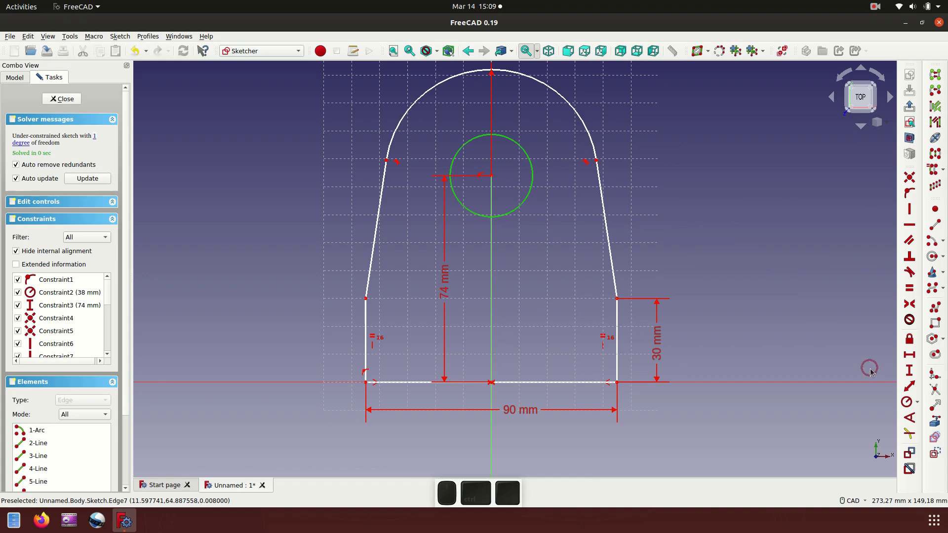
{"action": "left_click", "coordinate": [920, 406]}
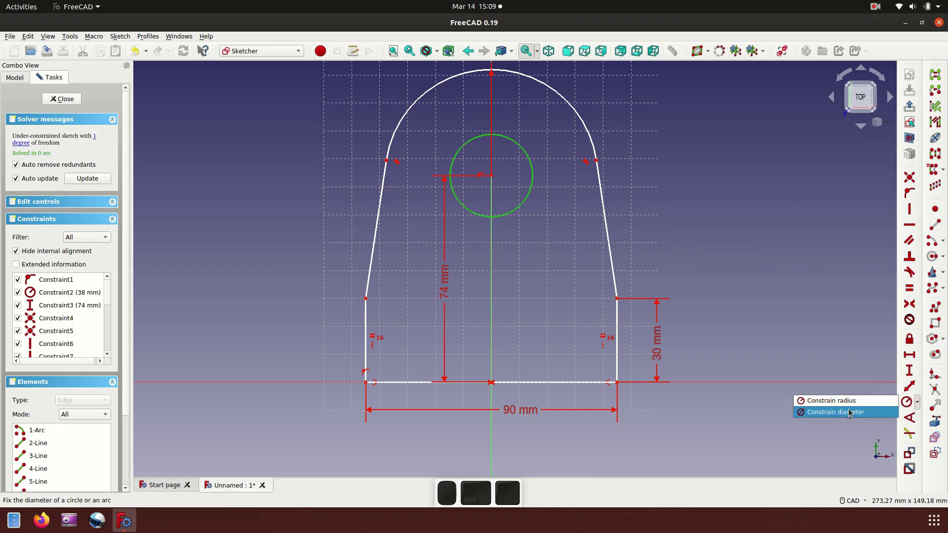
{"action": "left_click", "coordinate": [850, 417]}
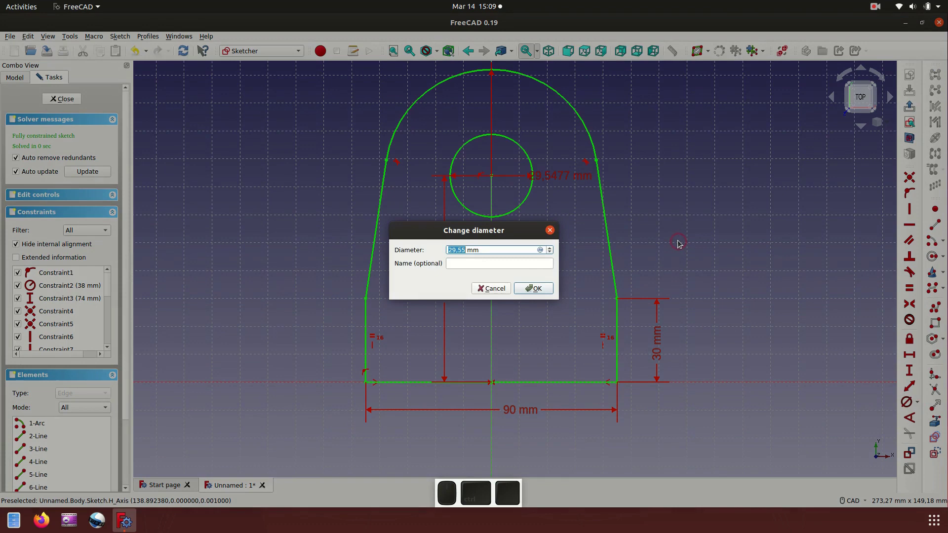
{"action": "key", "text": "3"}
{"action": "key", "text": "0"}
{"action": "left_click", "coordinate": [548, 293]}
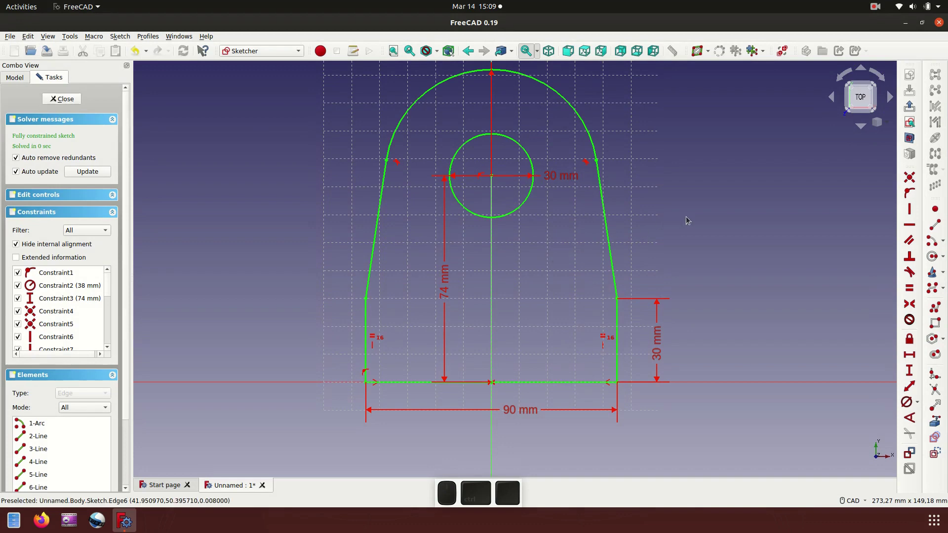
{"action": "left_click", "coordinate": [910, 111]}
Step: Pad the rounded holed profile 170 mm, symmetric to the sketch plane
{"action": "scroll", "scroll_direction": "down", "scroll_amount": 3}
{"action": "scroll", "scroll_direction": "up", "scroll_amount": 3}
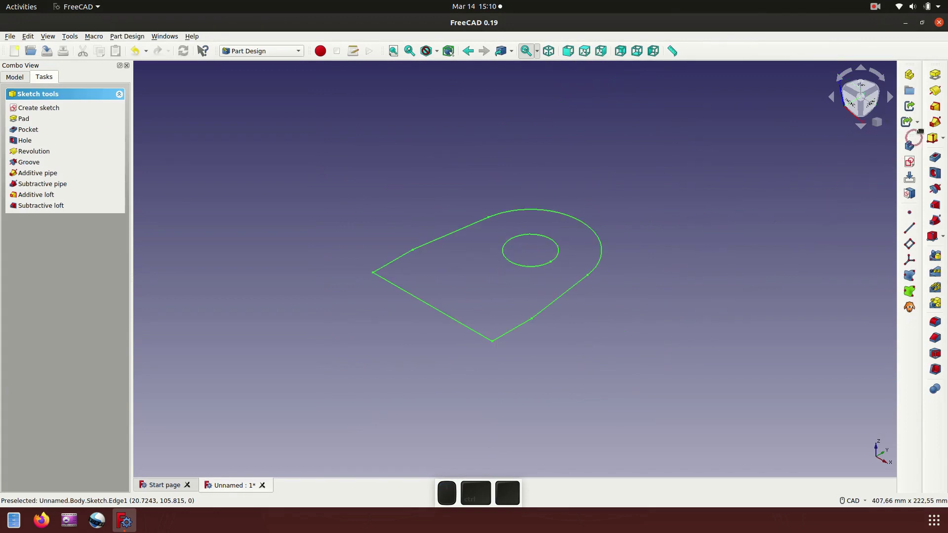
{"action": "left_click", "coordinate": [941, 78]}
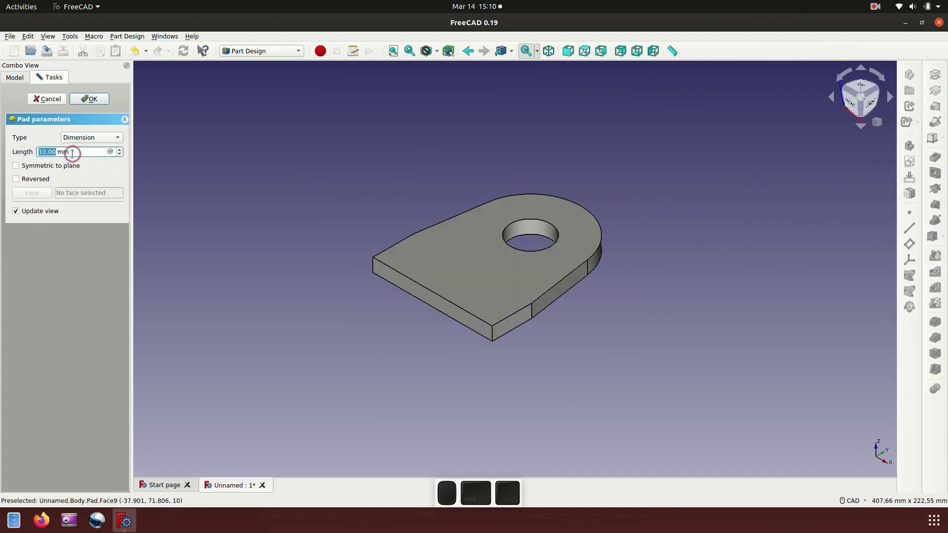
{"action": "left_click", "coordinate": [19, 170]}
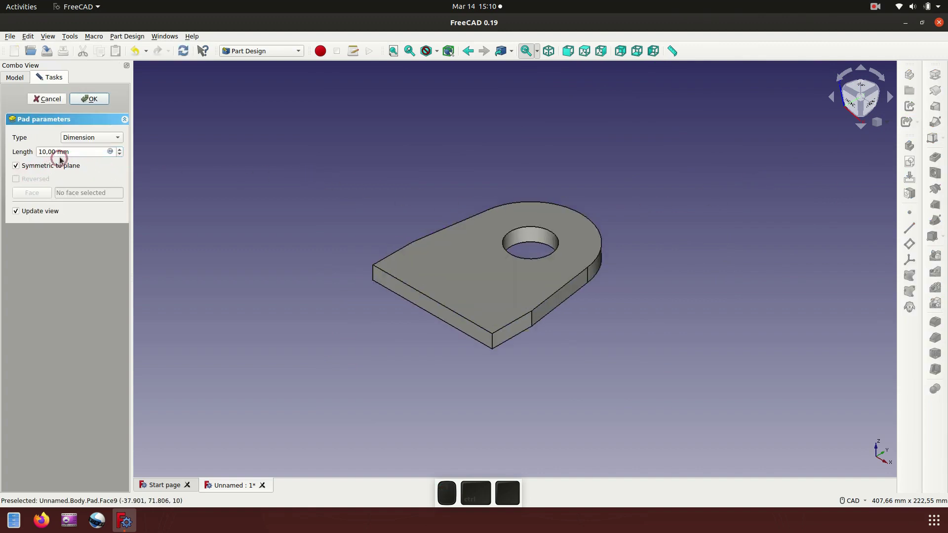
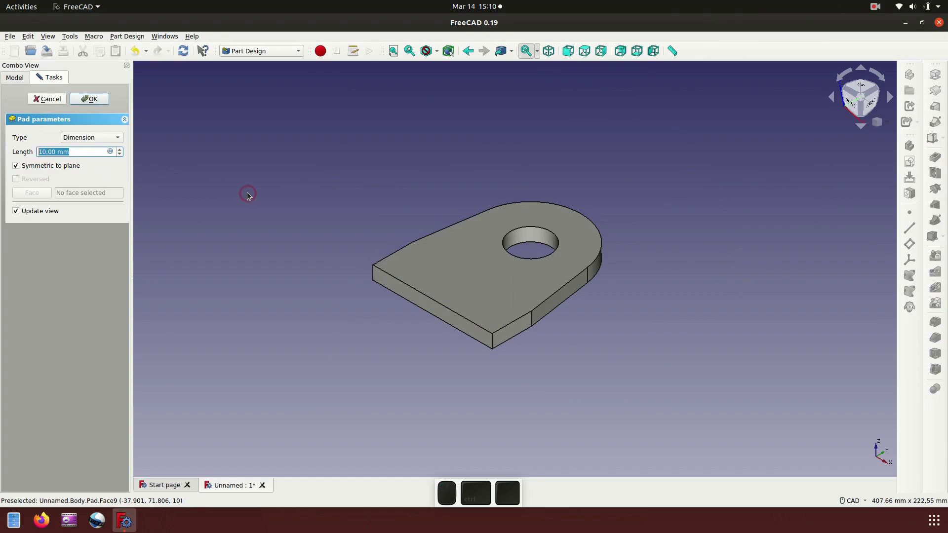
{"action": "key", "text": "1"}
{"action": "key", "text": "7"}
{"action": "key", "text": "0"}
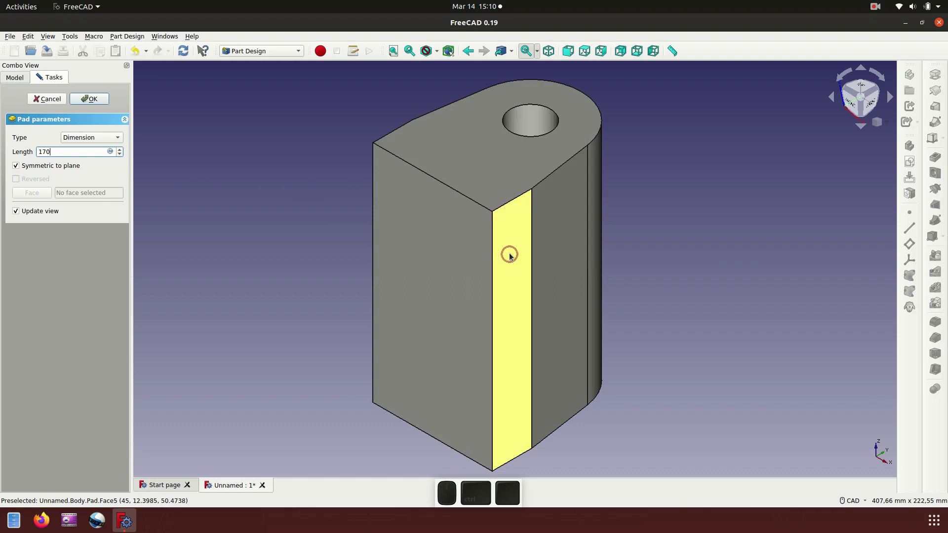
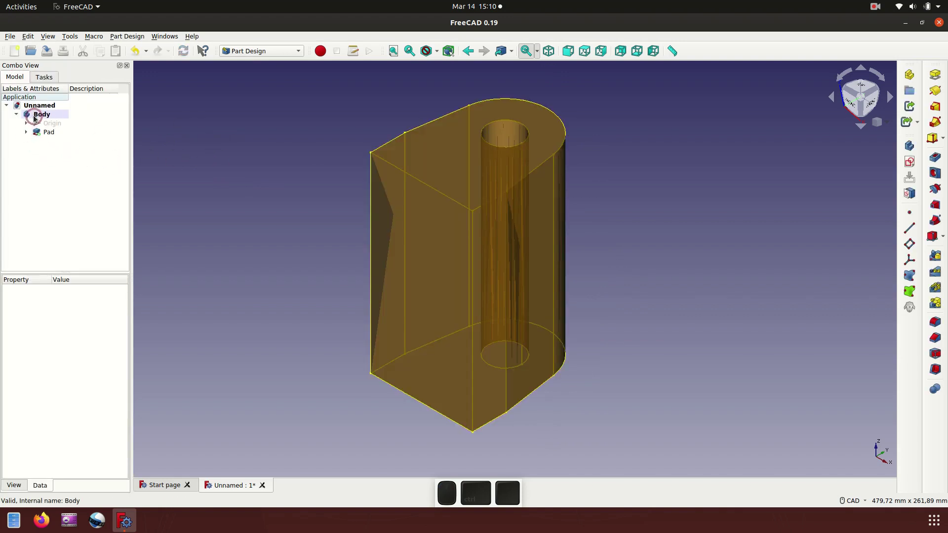
Step: Set the Body's shape colour to green through its Appearance settings
{"action": "middle_click", "coordinate": [42, 117]}
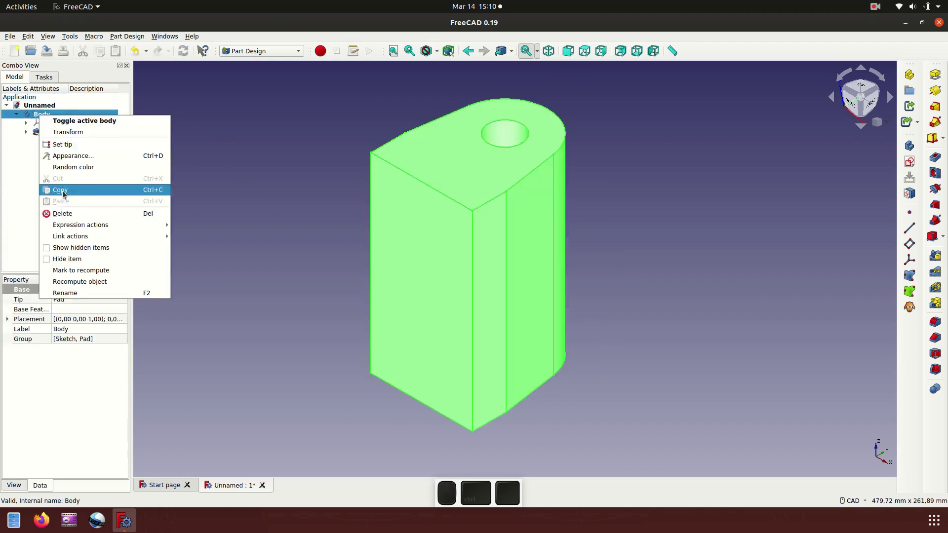
{"action": "middle_click", "coordinate": [75, 158]}
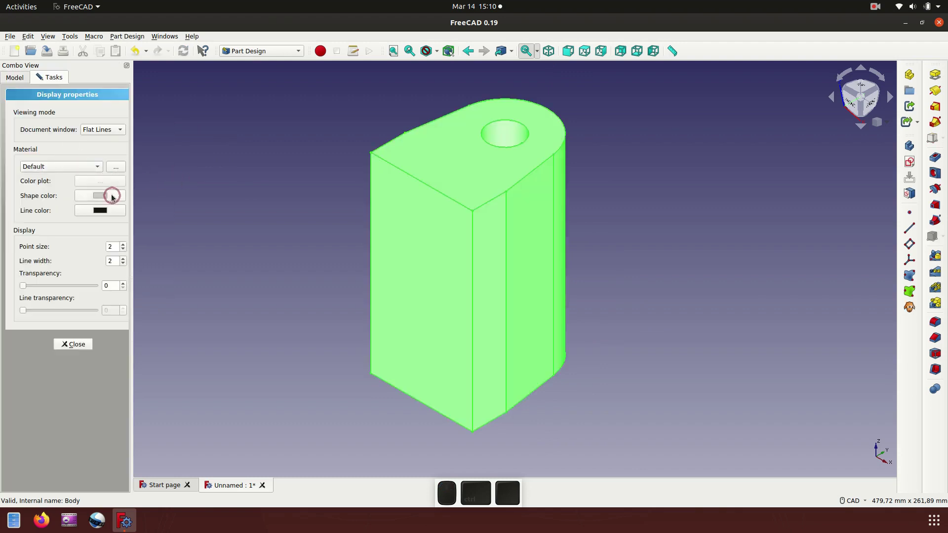
{"action": "middle_click", "coordinate": [116, 198]}
{"action": "middle_click", "coordinate": [439, 172]}
{"action": "middle_click", "coordinate": [587, 342]}
{"action": "middle_click", "coordinate": [689, 281]}
{"action": "scroll", "scroll_direction": "down", "scroll_amount": 3}
{"action": "scroll", "scroll_direction": "up", "scroll_amount": 3}
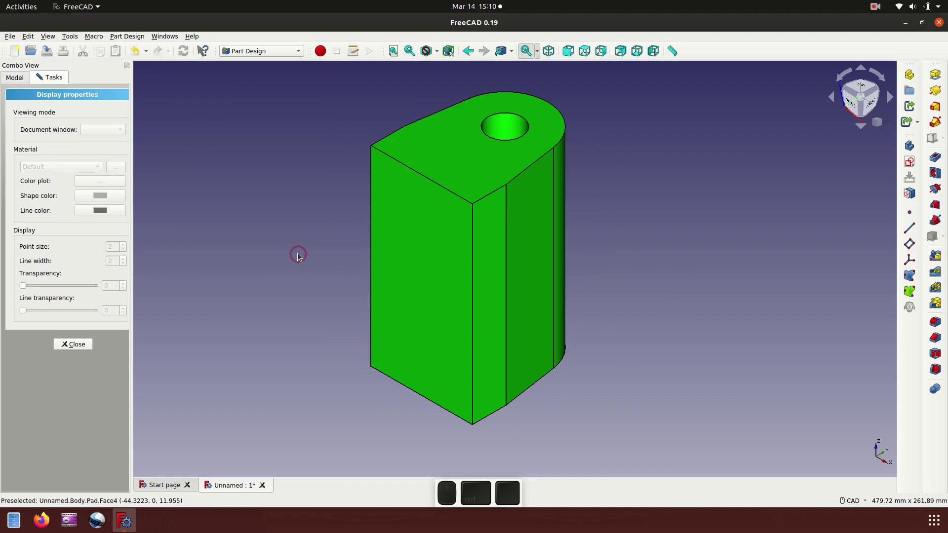
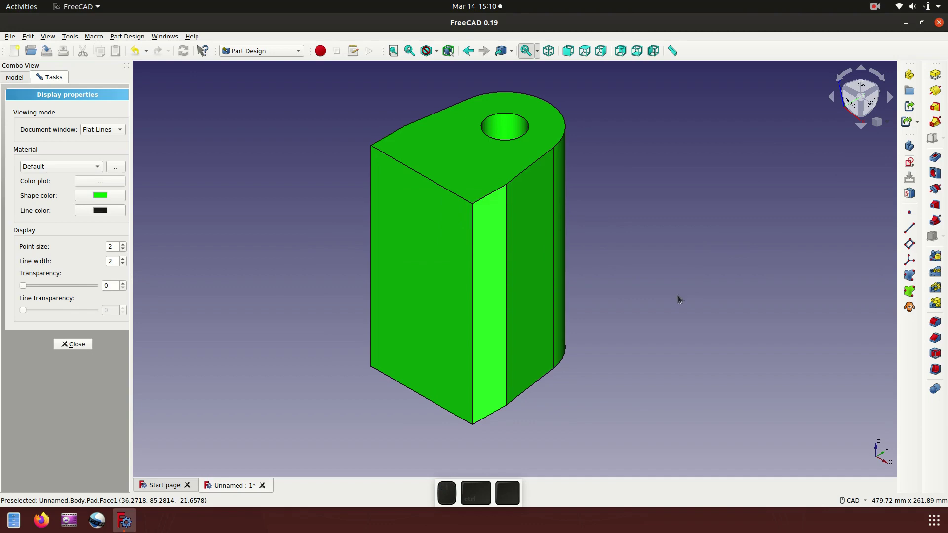
{"action": "middle_click", "coordinate": [695, 298]}
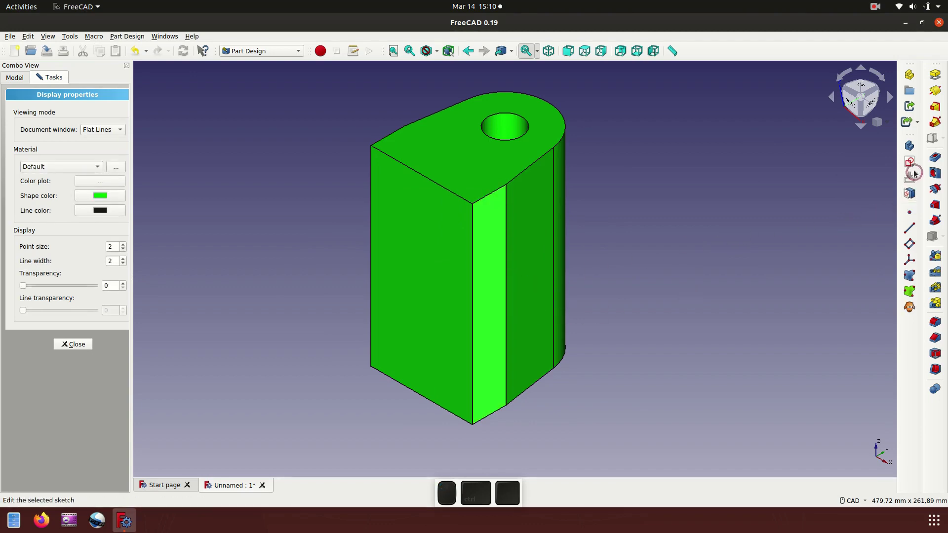
Step: Create a sketch on the block's side face and draw a rectangle on it
{"action": "middle_click", "coordinate": [524, 256]}
{"action": "scroll", "scroll_direction": "down", "scroll_amount": 3}
{"action": "scroll", "scroll_direction": "up", "scroll_amount": 3}
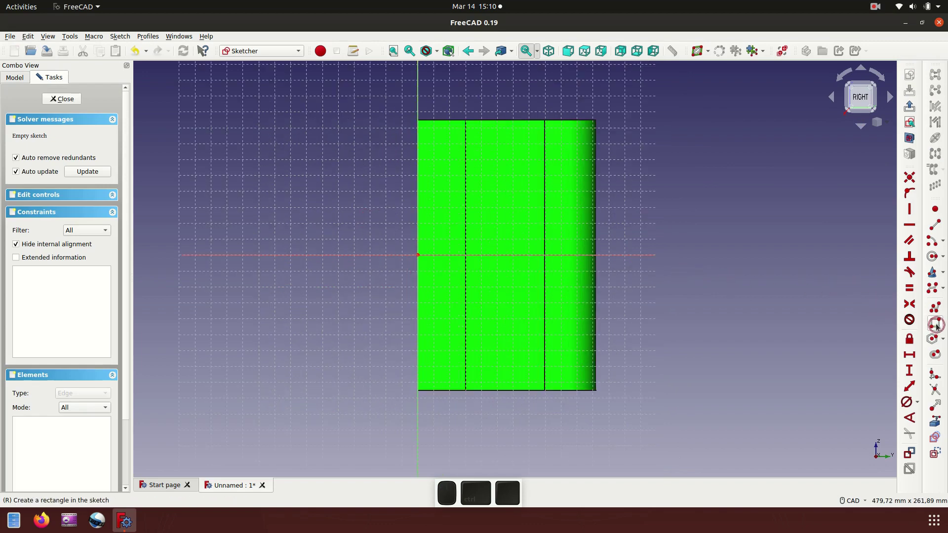
{"action": "middle_click", "coordinate": [940, 327]}
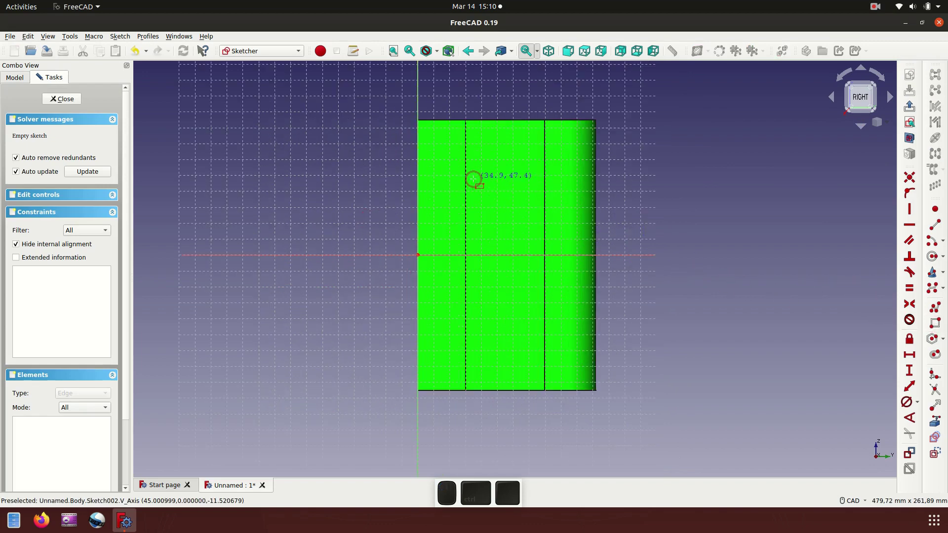
{"action": "middle_click", "coordinate": [548, 51]}
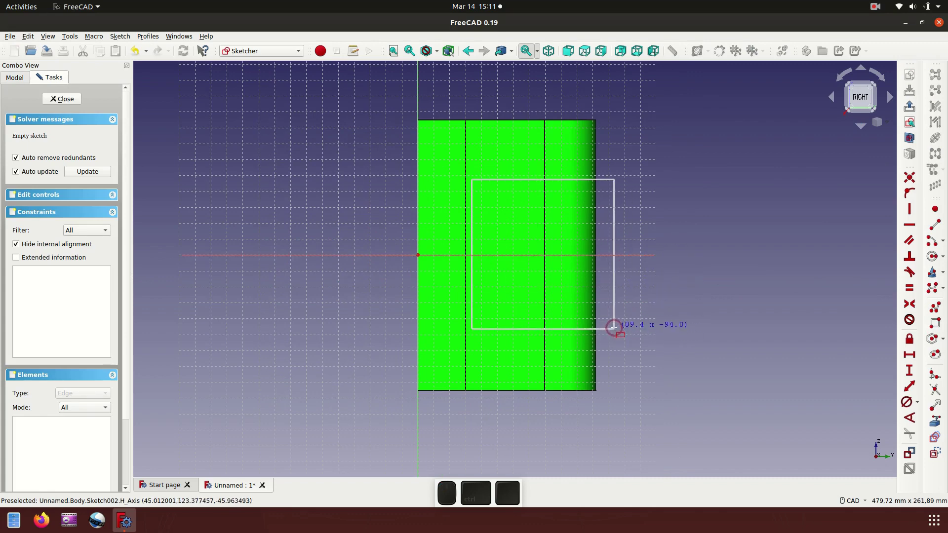
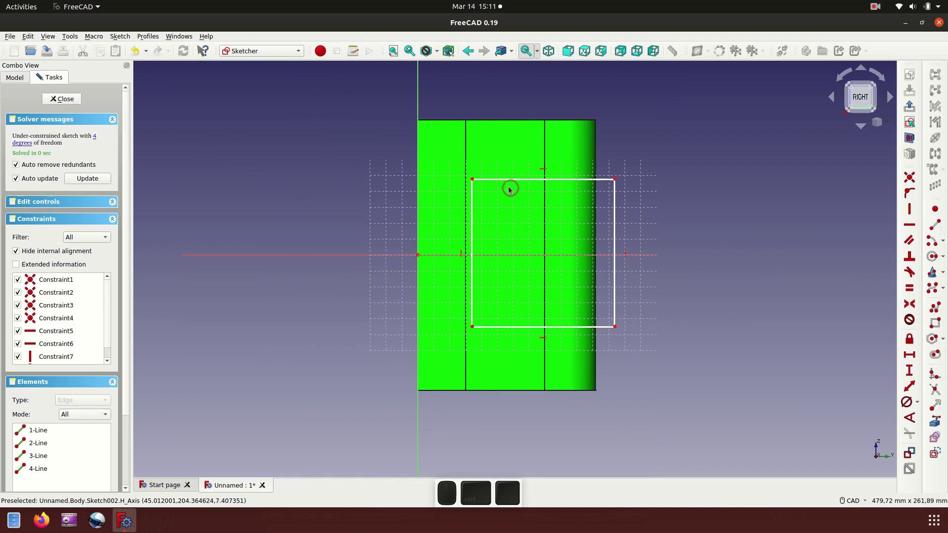
Step: Make the rectangle's left corners symmetric about the horizontal axis
{"action": "left_click", "coordinate": [473, 181]}
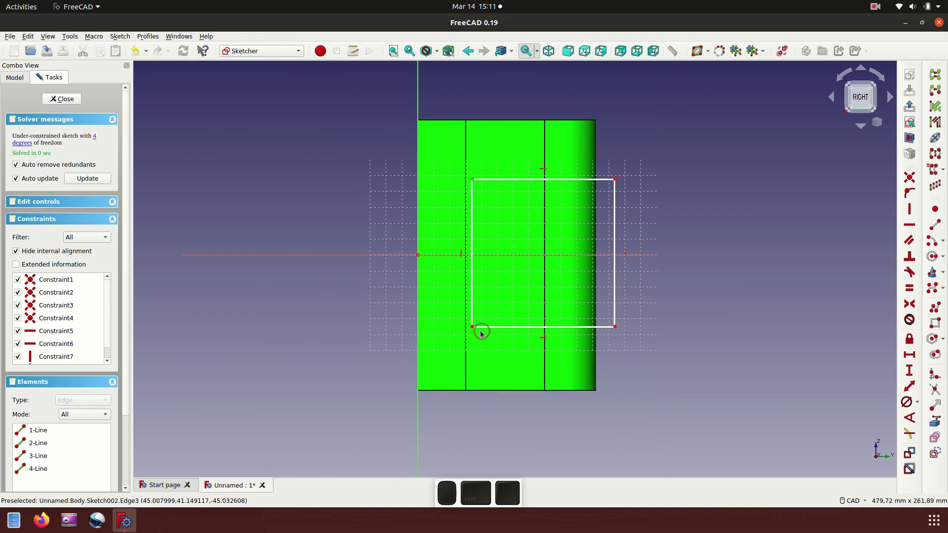
{"action": "left_click", "coordinate": [474, 332]}
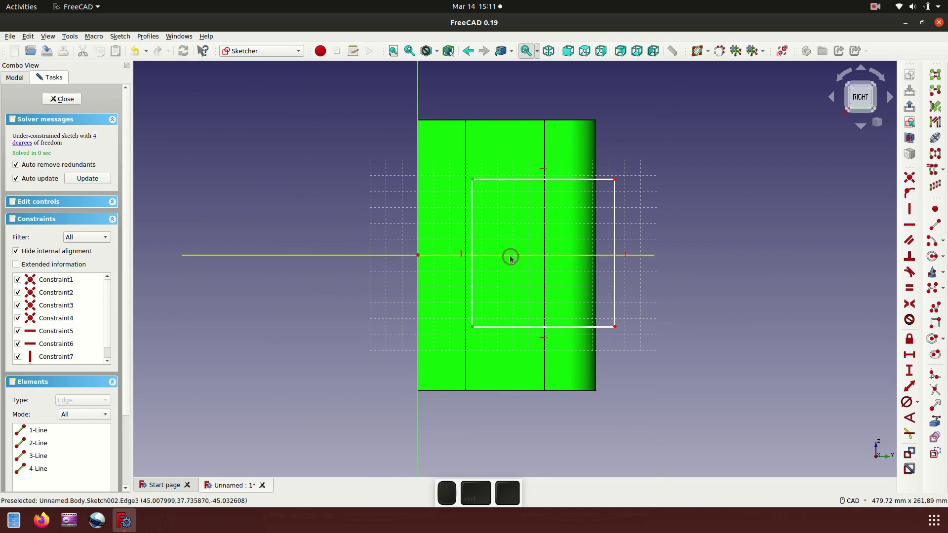
{"action": "left_click", "coordinate": [512, 258]}
{"action": "left_click", "coordinate": [915, 306]}
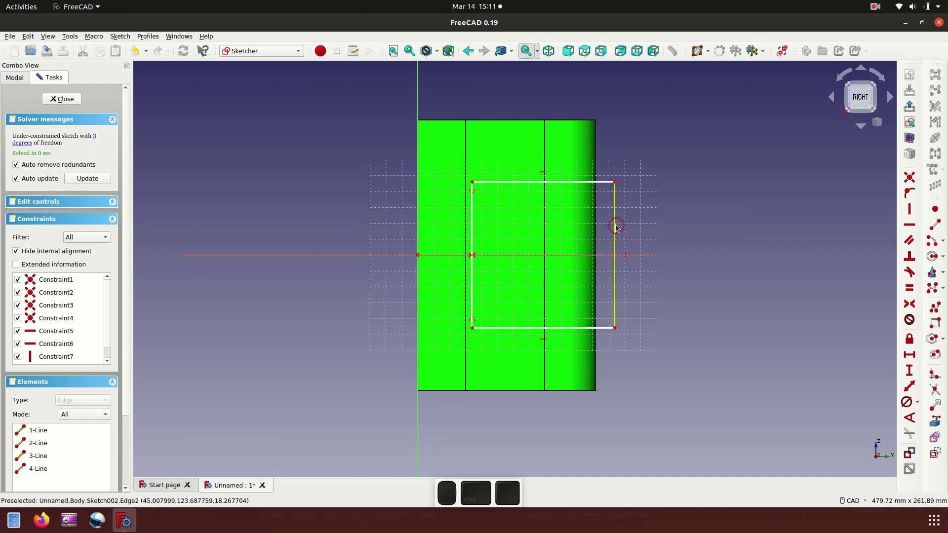
{"action": "left_click", "coordinate": [618, 227]}
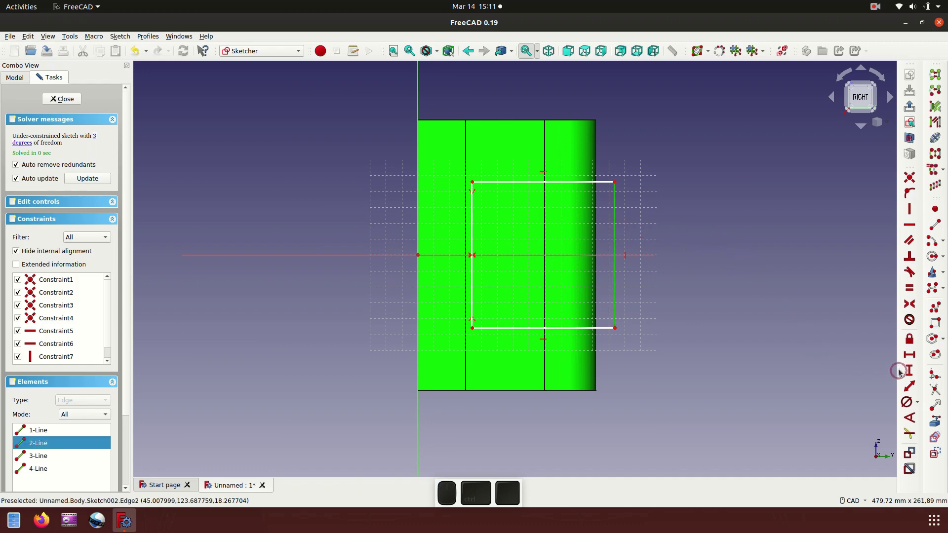
Step: Constrain the rectangle's right side to a 110 mm length
{"action": "left_click", "coordinate": [912, 372]}
{"action": "key", "text": "1"}
{"action": "key", "text": "0"}
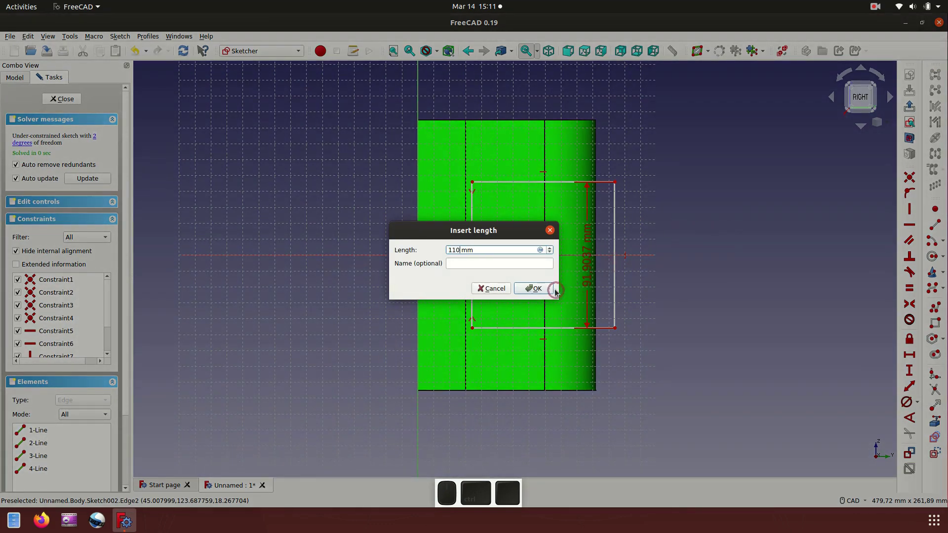
{"action": "left_click", "coordinate": [552, 292]}
{"action": "left_click", "coordinate": [766, 278]}
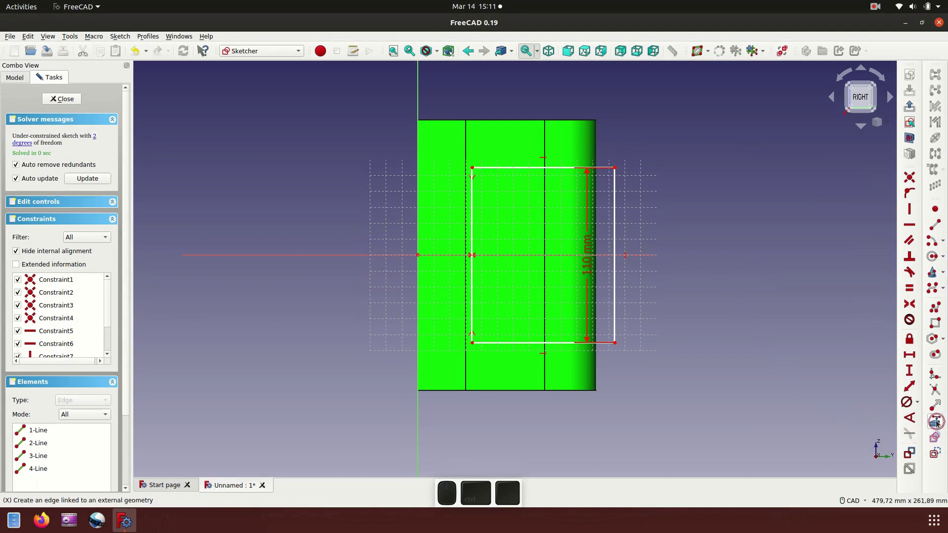
Step: Link the body's vertical edge as external geometry and fix the rectangle's left side onto it
{"action": "left_click", "coordinate": [939, 422]}
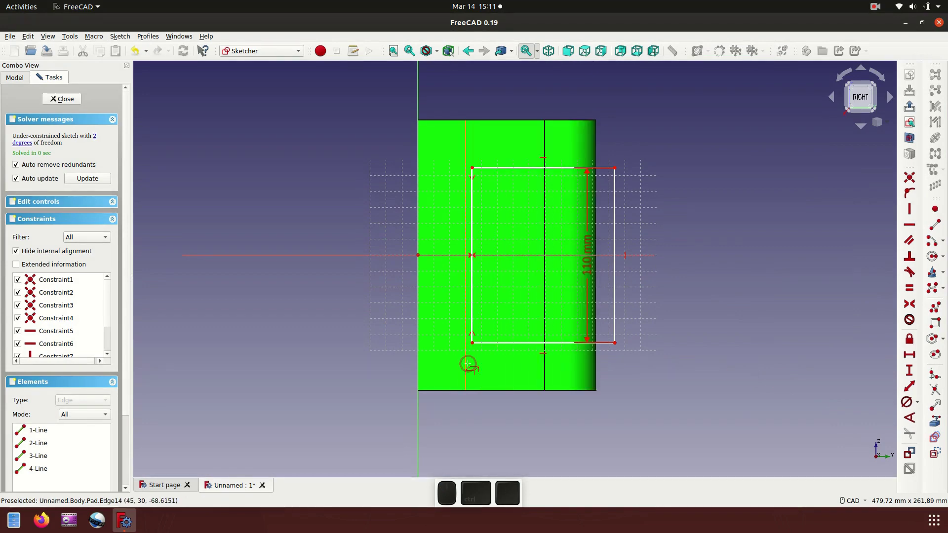
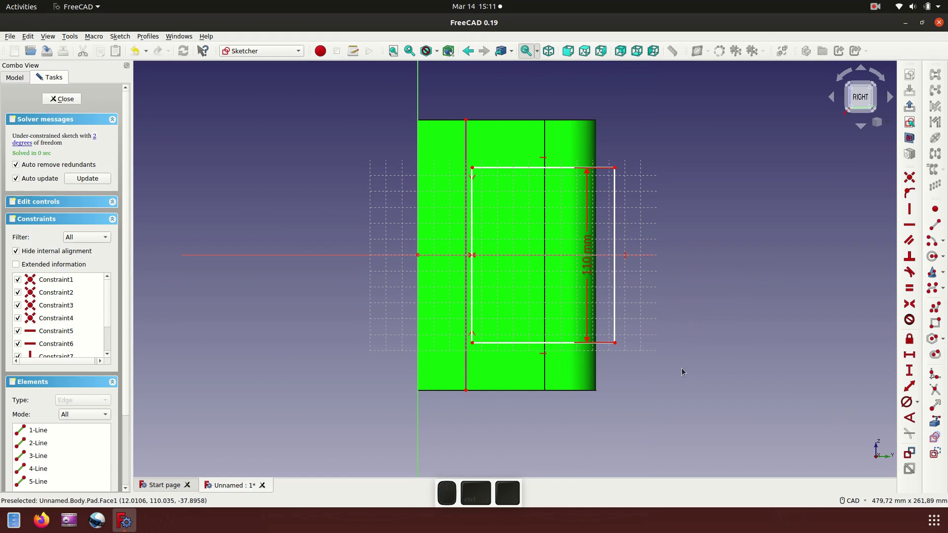
{"action": "left_click", "coordinate": [476, 347]}
{"action": "left_click", "coordinate": [469, 369]}
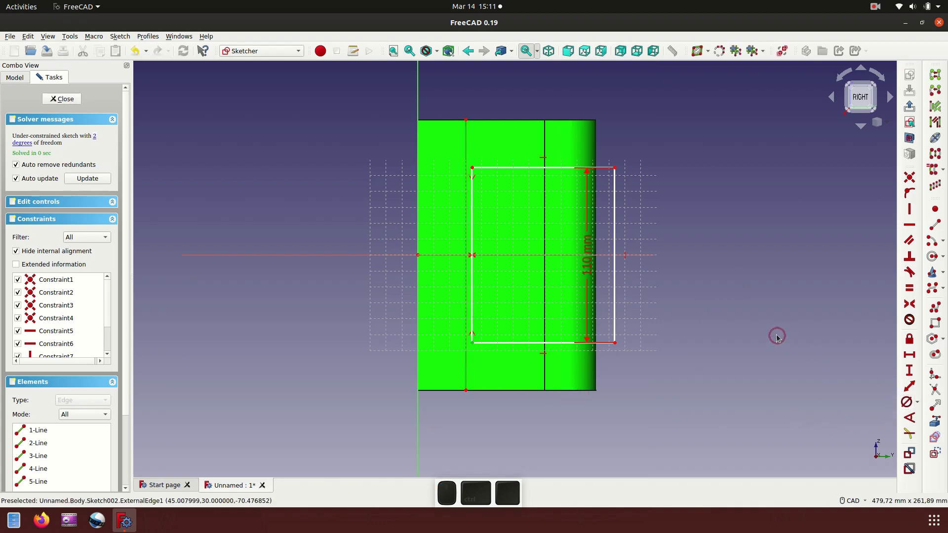
{"action": "left_click", "coordinate": [778, 337]}
{"action": "left_click", "coordinate": [477, 346]}
{"action": "left_click", "coordinate": [470, 363]}
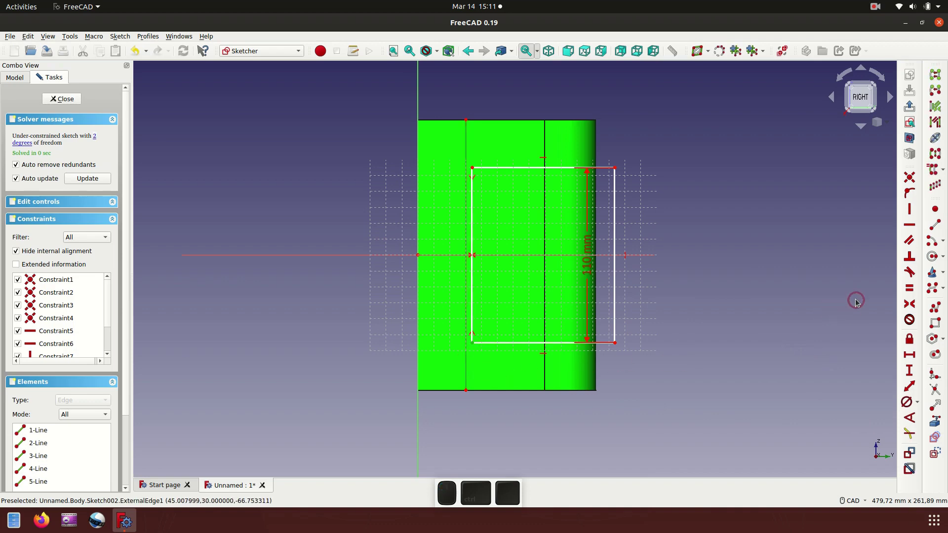
{"action": "left_click", "coordinate": [912, 194]}
{"action": "left_click", "coordinate": [755, 288]}
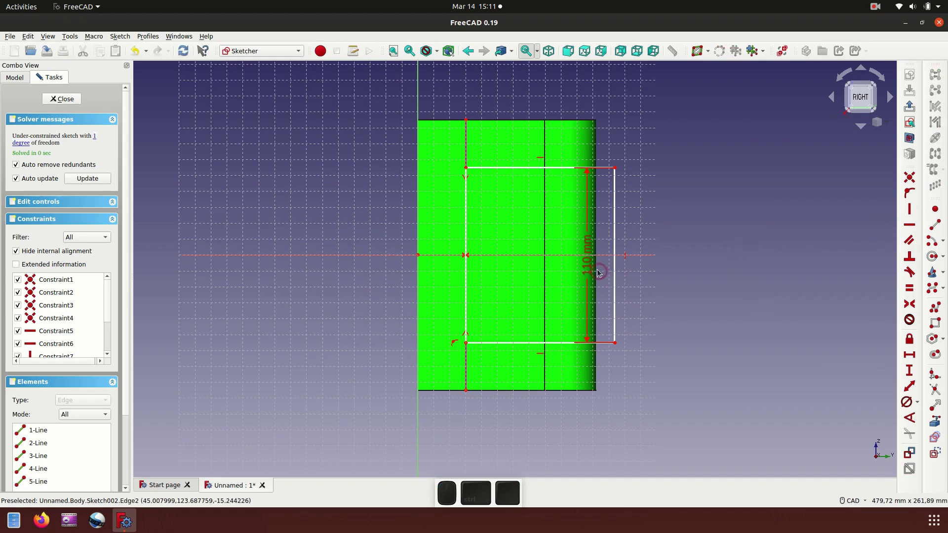
Step: Move the 110 mm dimension aside and add an 88 mm width from the body edge
{"action": "left_click", "coordinate": [591, 268]}
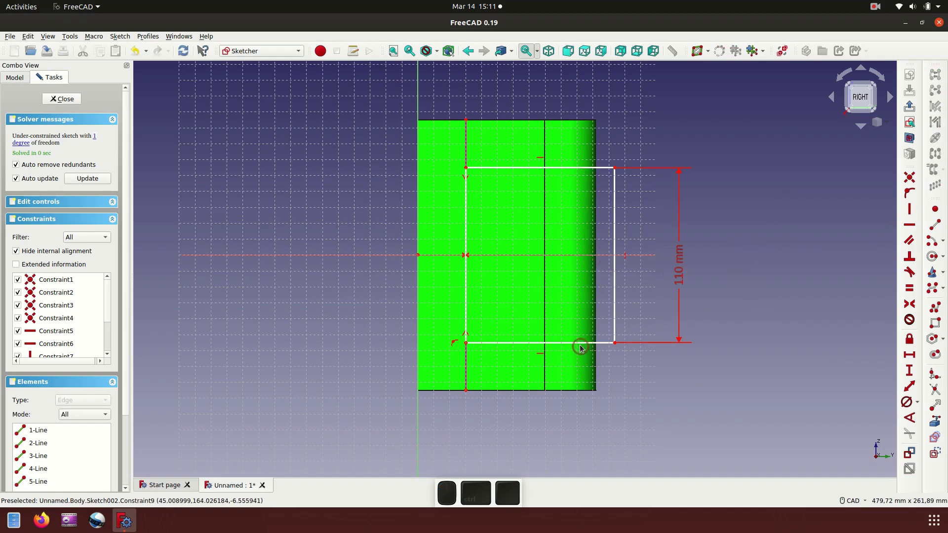
{"action": "left_click_drag", "start_coordinate": [584, 346], "coordinate": [712, 324]}
{"action": "left_click", "coordinate": [808, 305]}
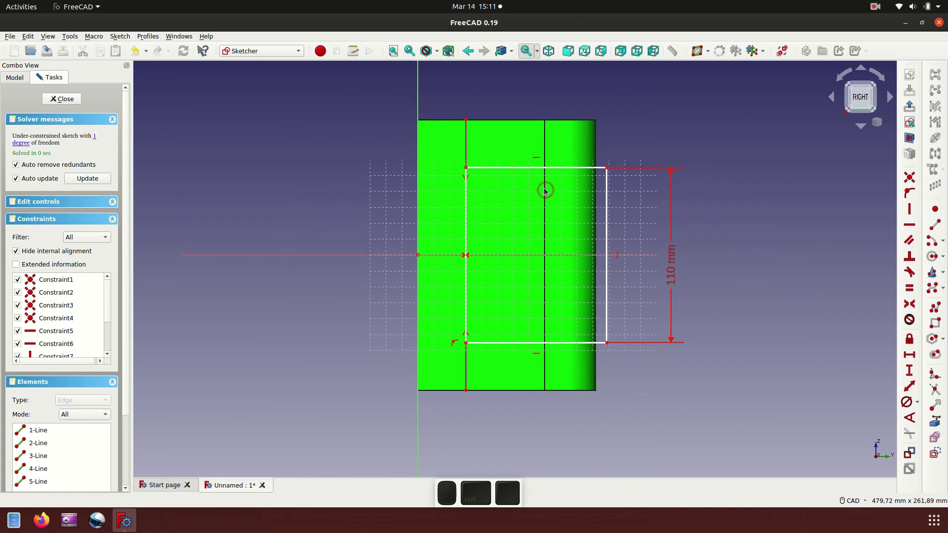
{"action": "left_click", "coordinate": [563, 170]}
{"action": "left_click", "coordinate": [916, 360]}
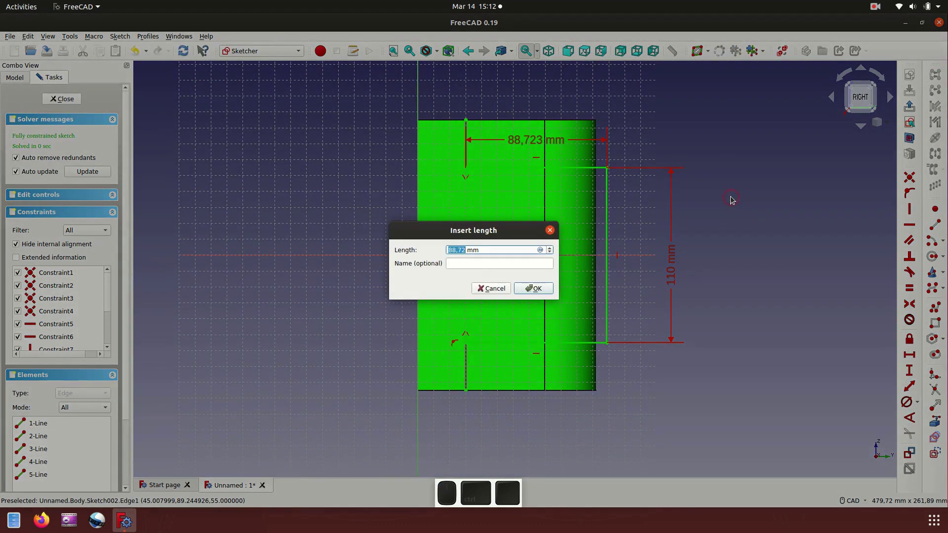
{"action": "key", "text": "8"}
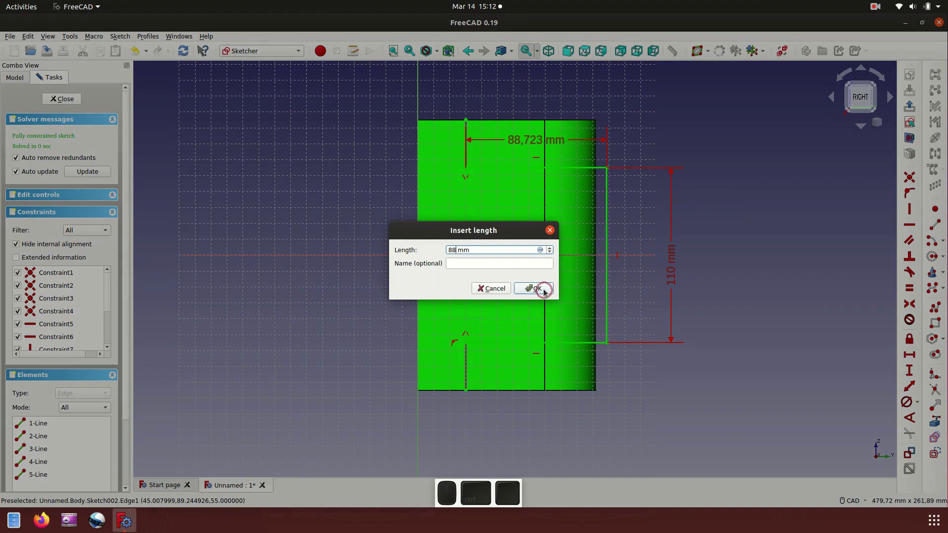
{"action": "left_click", "coordinate": [548, 290]}
{"action": "left_click", "coordinate": [831, 234]}
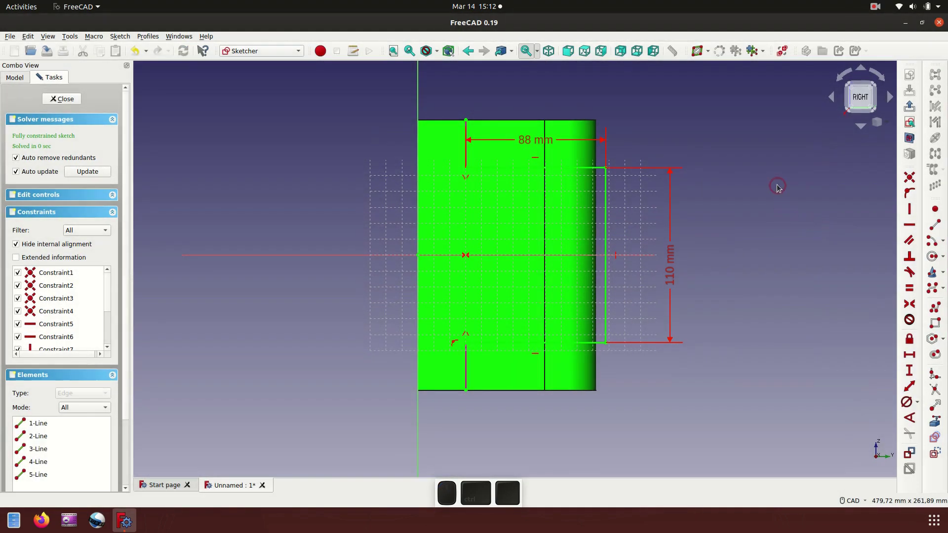
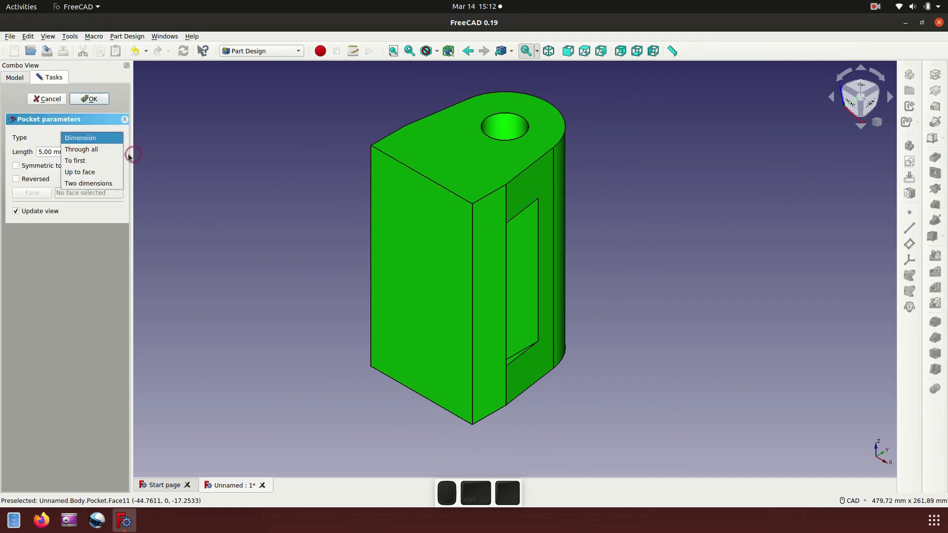
Step: Pocket the side rectangle with Type Through all and view the C-shaped bracket isometrically
{"action": "left_click", "coordinate": [96, 154]}
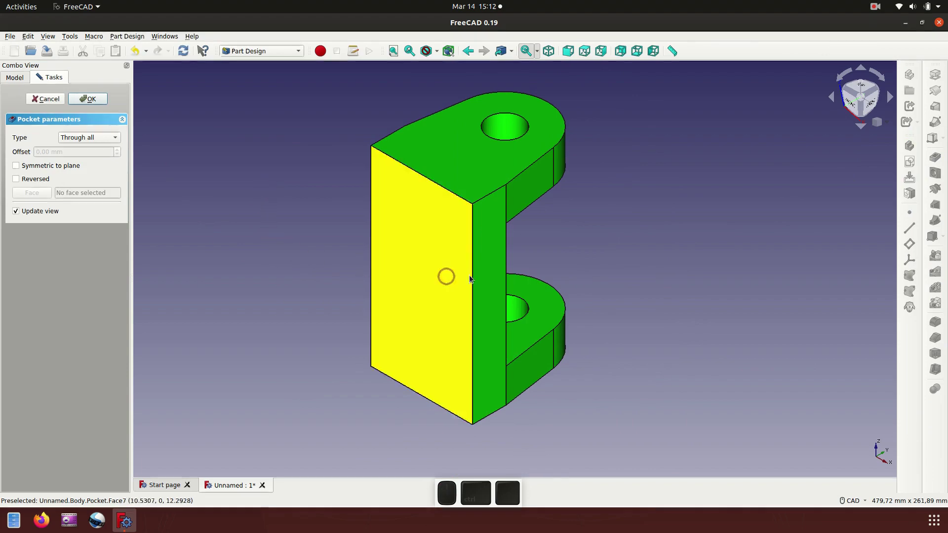
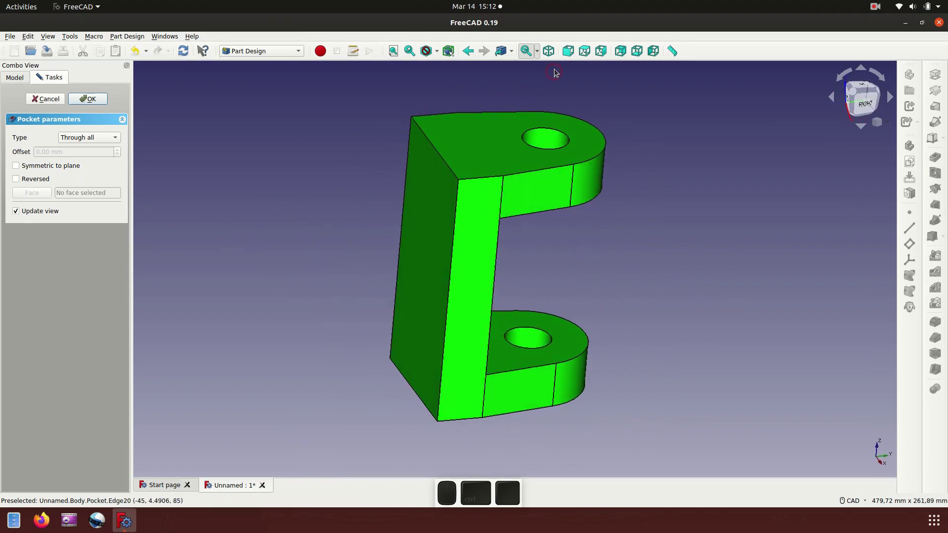
{"action": "left_click", "coordinate": [553, 54]}
{"action": "left_click", "coordinate": [687, 214]}
{"action": "left_click", "coordinate": [98, 99]}
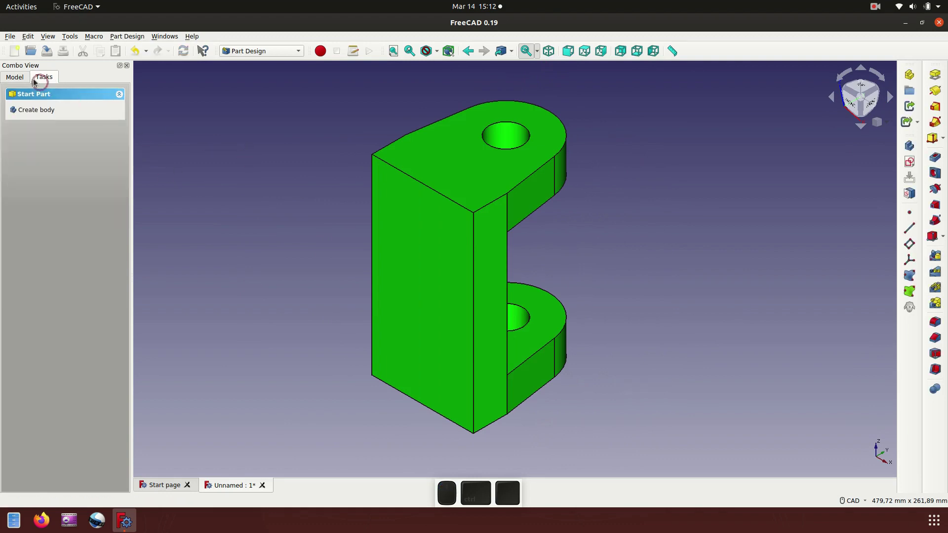
Step: Select the pocket's front face in the Model tree and create a sketch on it
{"action": "left_click", "coordinate": [20, 78]}
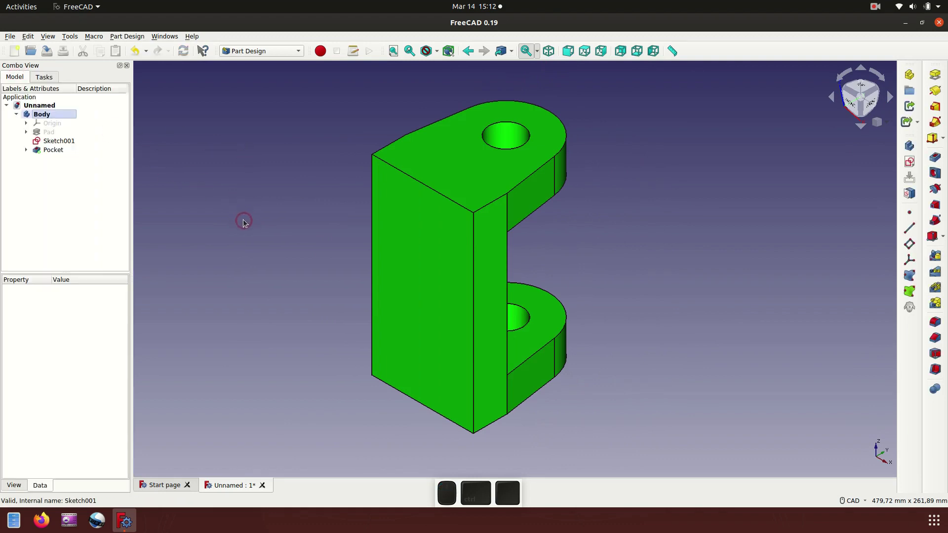
{"action": "left_click", "coordinate": [442, 262]}
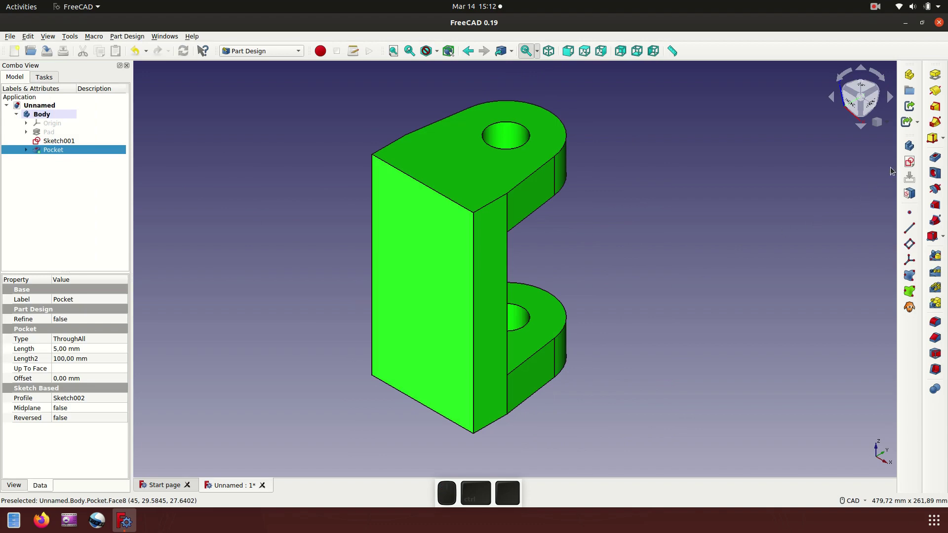
{"action": "left_click", "coordinate": [911, 161]}
{"action": "scroll", "scroll_direction": "down", "scroll_amount": 3}
{"action": "scroll", "scroll_direction": "up", "scroll_amount": 3}
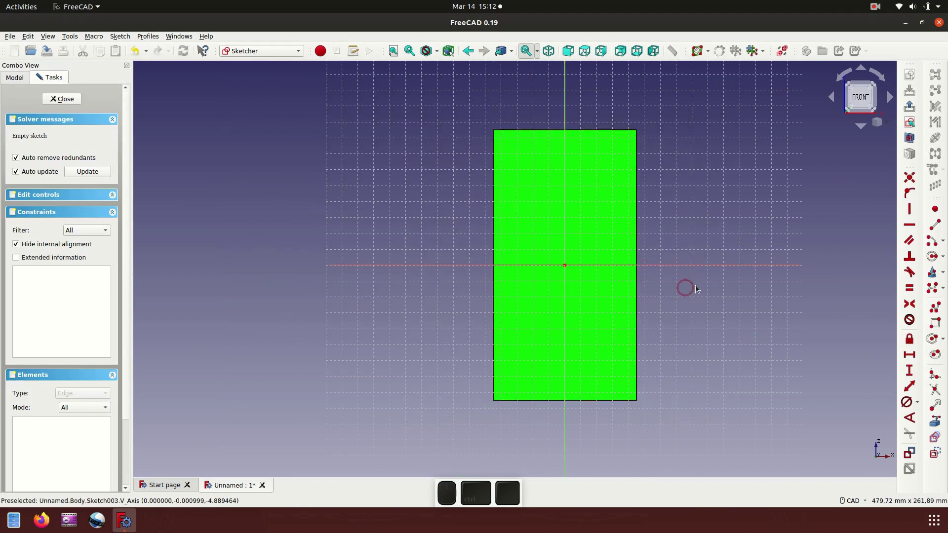
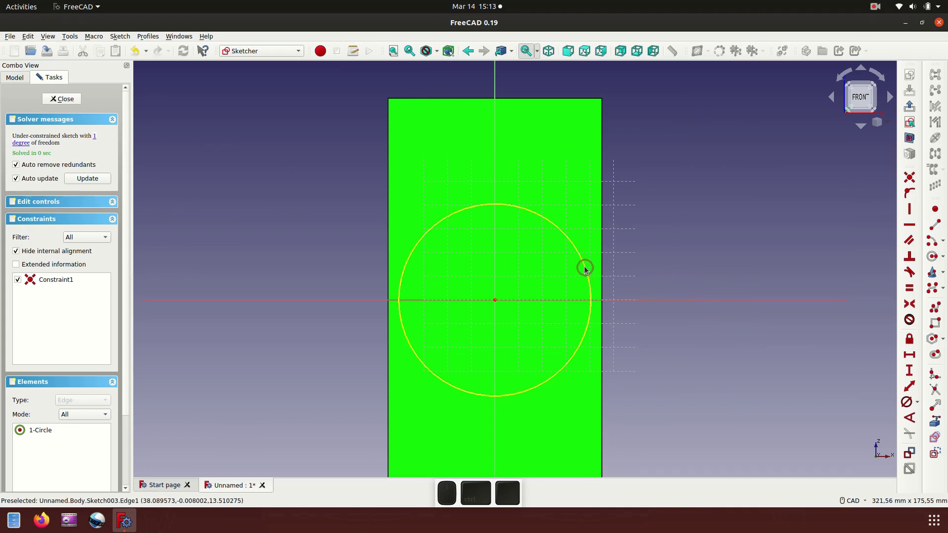
Step: Constrain the origin-centred circle to 90 mm diameter and show the bracket in wireframe
{"action": "left_click", "coordinate": [589, 269]}
{"action": "left_click", "coordinate": [912, 406]}
{"action": "key", "text": "9"}
{"action": "key", "text": "0"}
{"action": "left_click", "coordinate": [548, 294]}
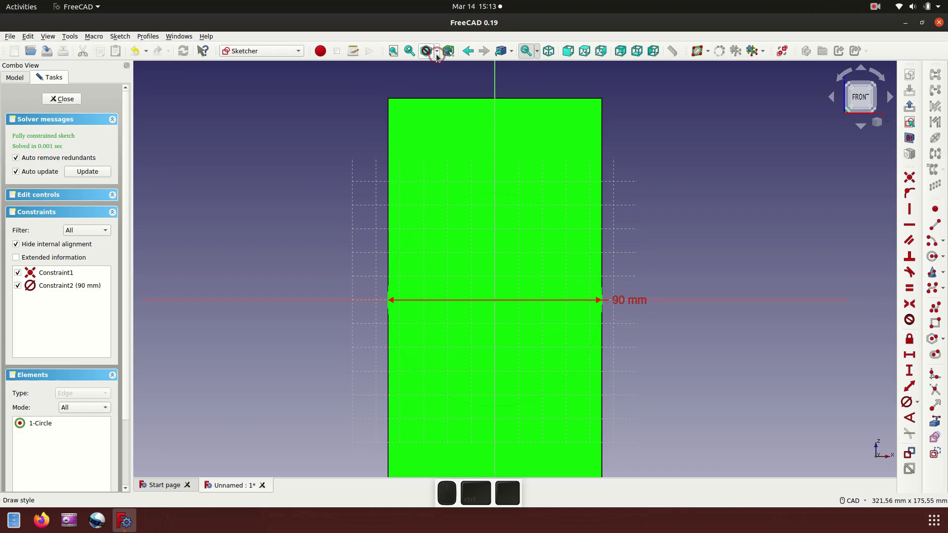
{"action": "left_click", "coordinate": [441, 57]}
{"action": "middle_click", "coordinate": [448, 98]}
{"action": "middle_click", "coordinate": [738, 226]}
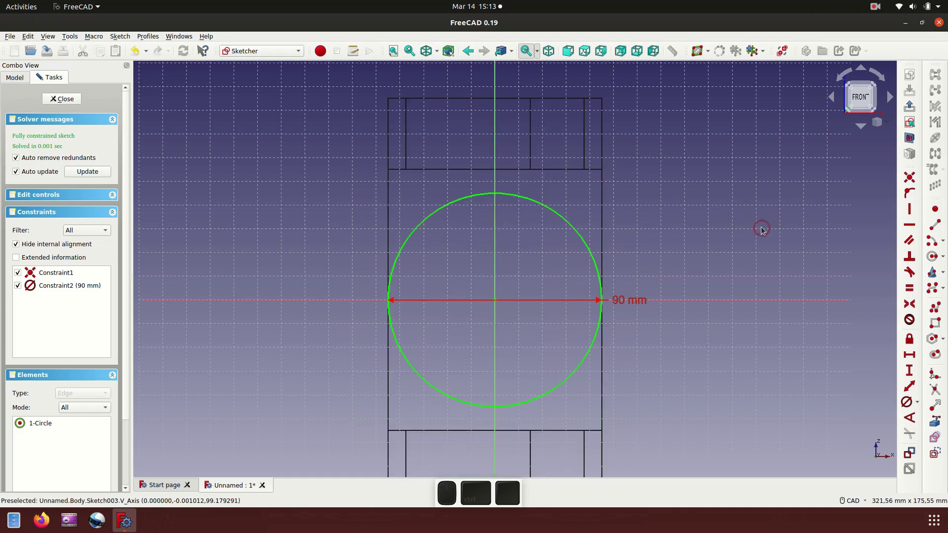
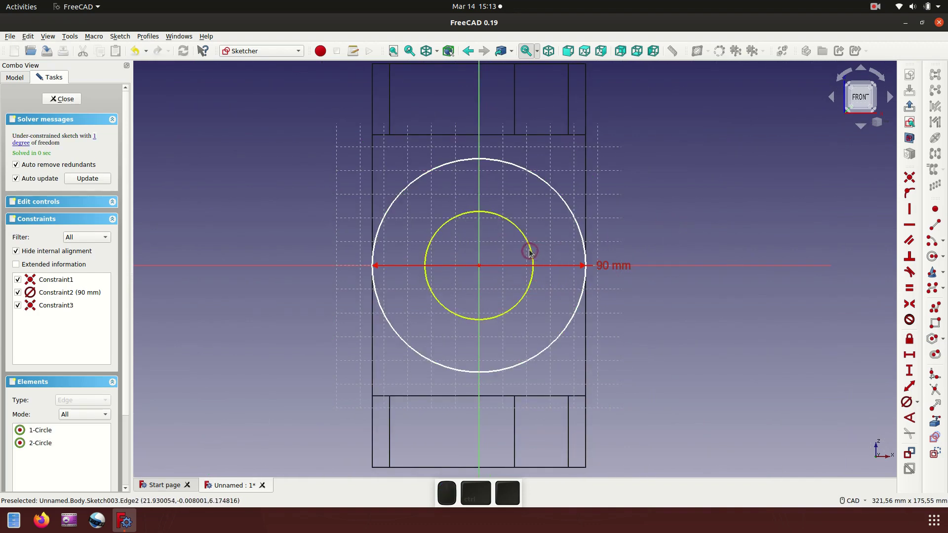
Step: Draw a second concentric circle and constrain its diameter to 50 mm
{"action": "left_click", "coordinate": [533, 250]}
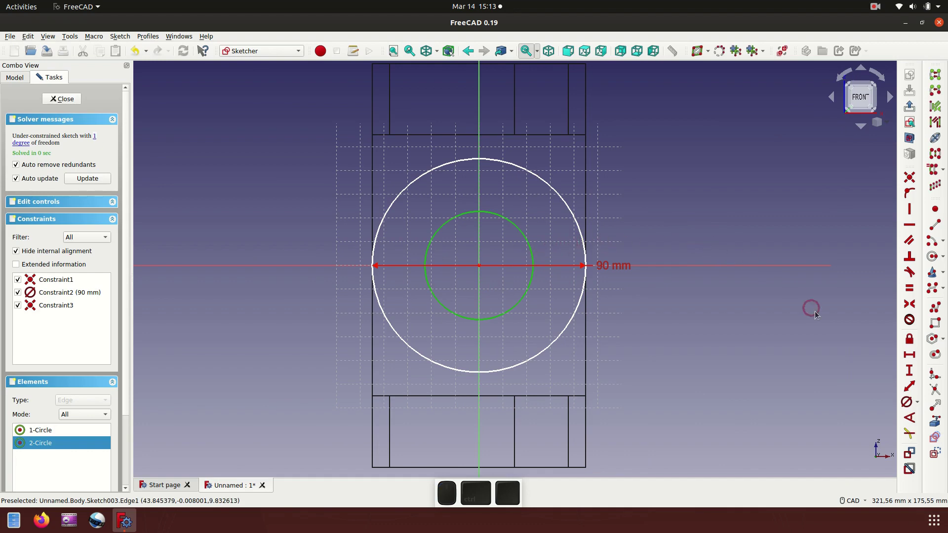
{"action": "left_click", "coordinate": [911, 407]}
{"action": "middle_click", "coordinate": [885, 382]}
{"action": "key", "text": "5"}
{"action": "key", "text": "0"}
{"action": "middle_click", "coordinate": [553, 294]}
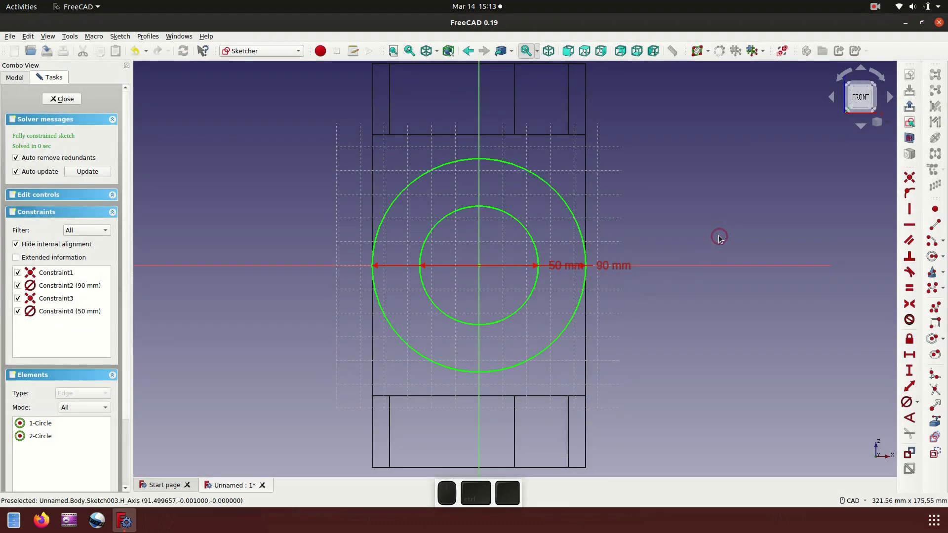
{"action": "scroll", "scroll_direction": "down", "scroll_amount": 3}
{"action": "scroll", "scroll_direction": "up", "scroll_amount": 3}
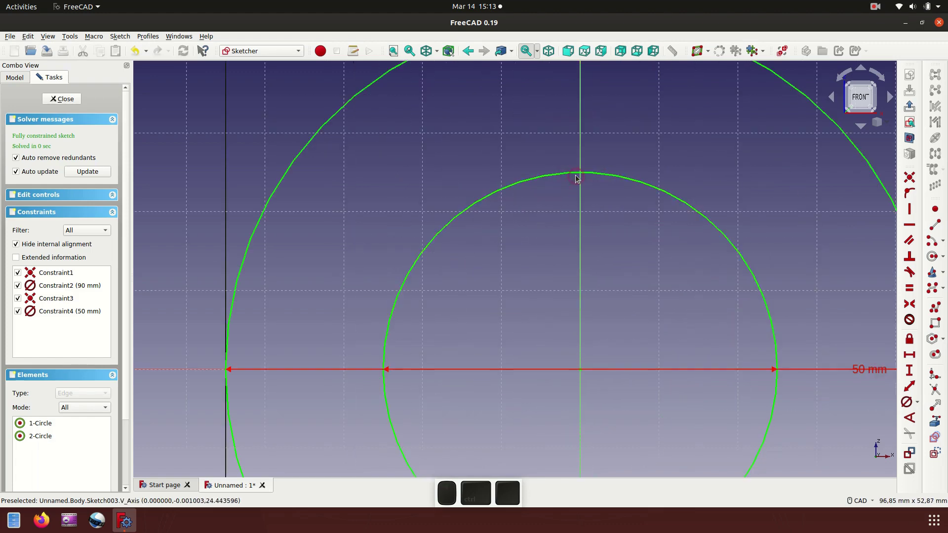
Step: Draw the key rectangle over the inner circle's top and constrain it 10 mm wide
{"action": "left_click", "coordinate": [941, 325]}
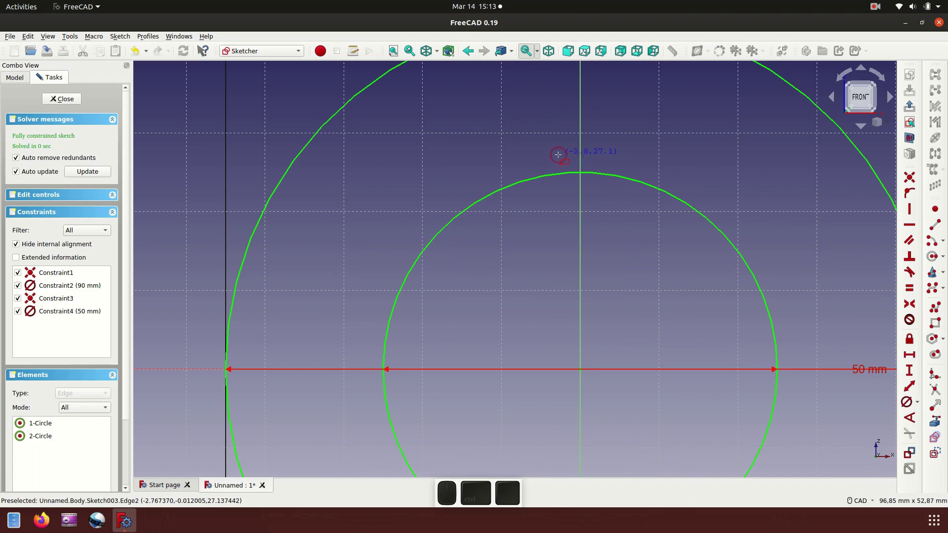
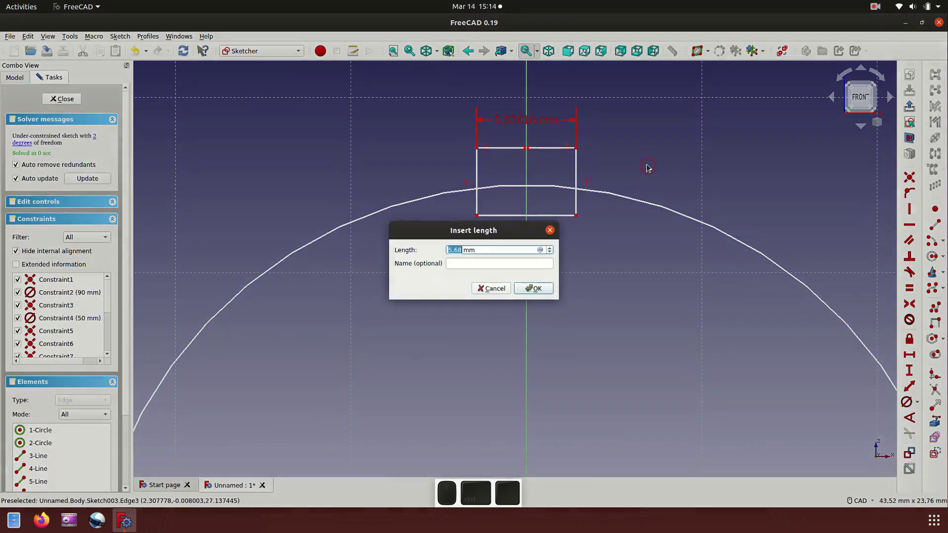
{"action": "key", "text": "1"}
{"action": "key", "text": "0"}
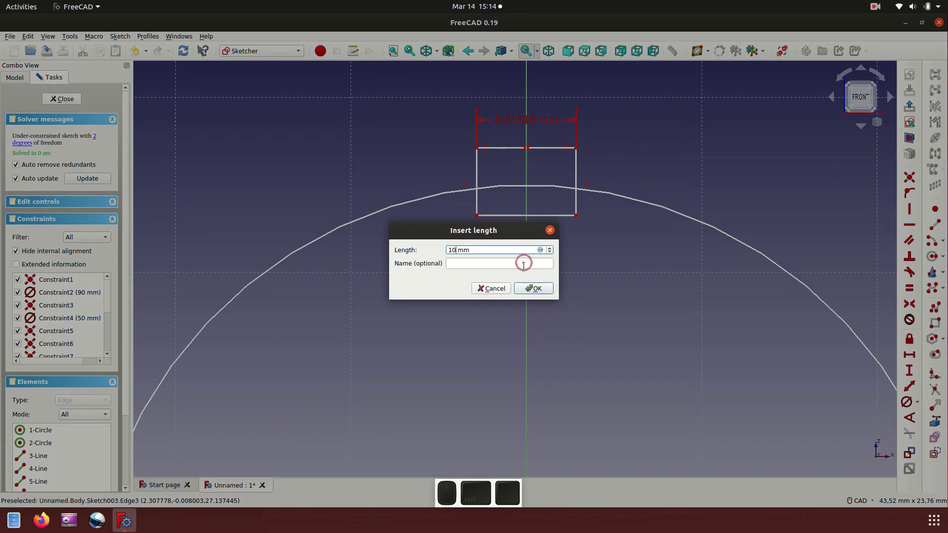
{"action": "left_click", "coordinate": [541, 290]}
{"action": "scroll", "scroll_direction": "down", "scroll_amount": 3}
{"action": "scroll", "scroll_direction": "up", "scroll_amount": 3}
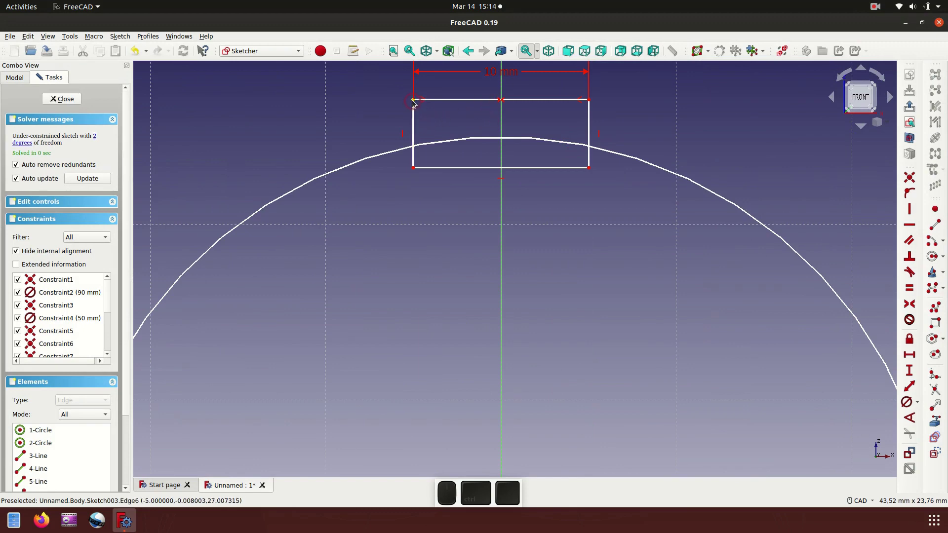
Step: Set a 30 mm vertical distance from the circle centre to the rectangle's top corner
{"action": "left_click", "coordinate": [417, 102]}
{"action": "scroll", "scroll_direction": "down", "scroll_amount": 3}
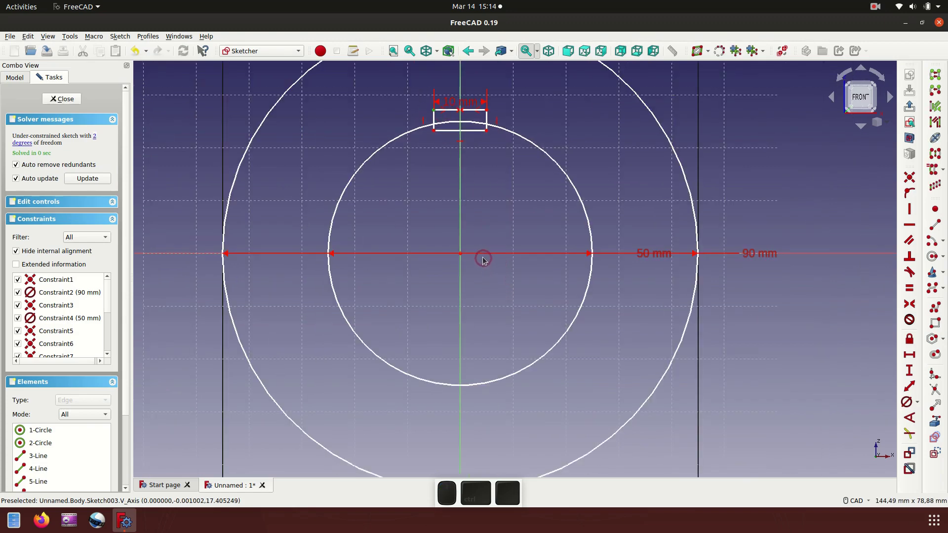
{"action": "left_click", "coordinate": [488, 255]}
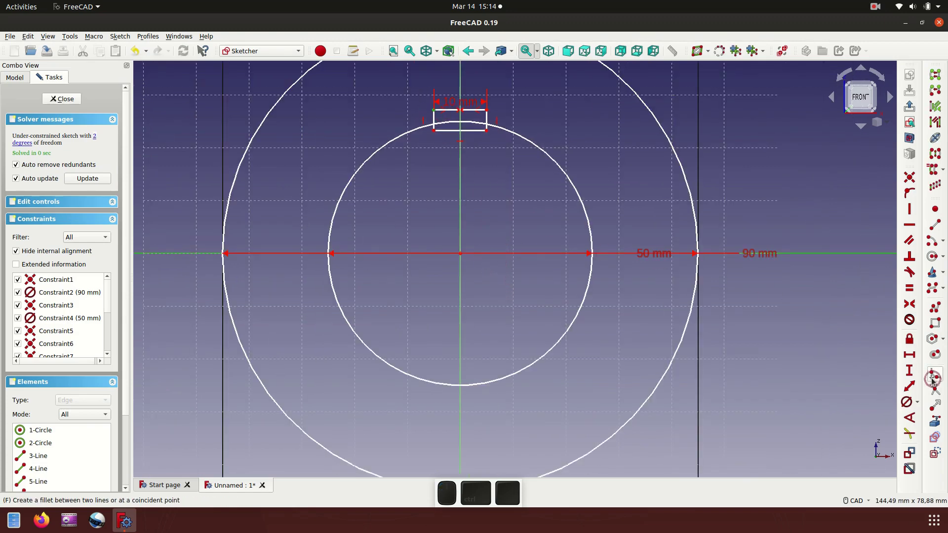
{"action": "left_click", "coordinate": [914, 375]}
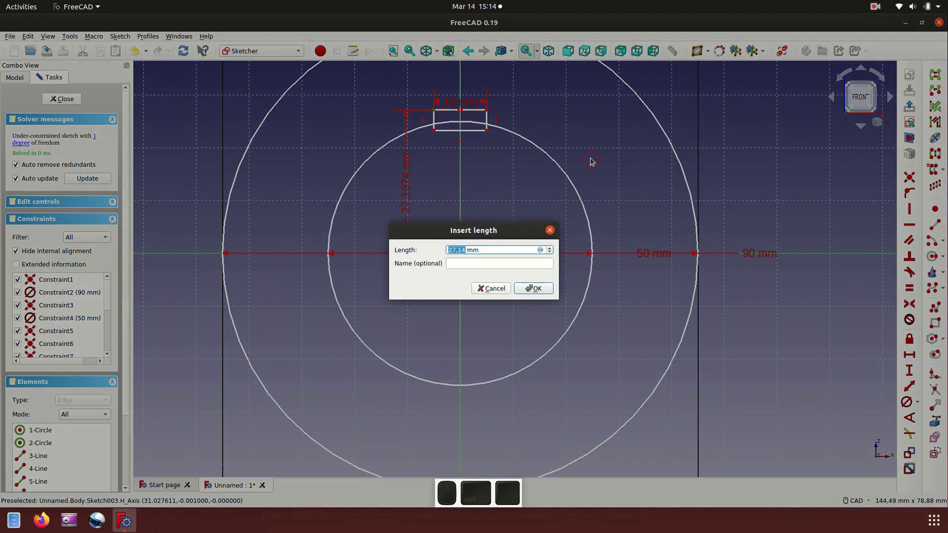
{"action": "key", "text": "3"}
{"action": "key", "text": "0"}
{"action": "left_click", "coordinate": [550, 294]}
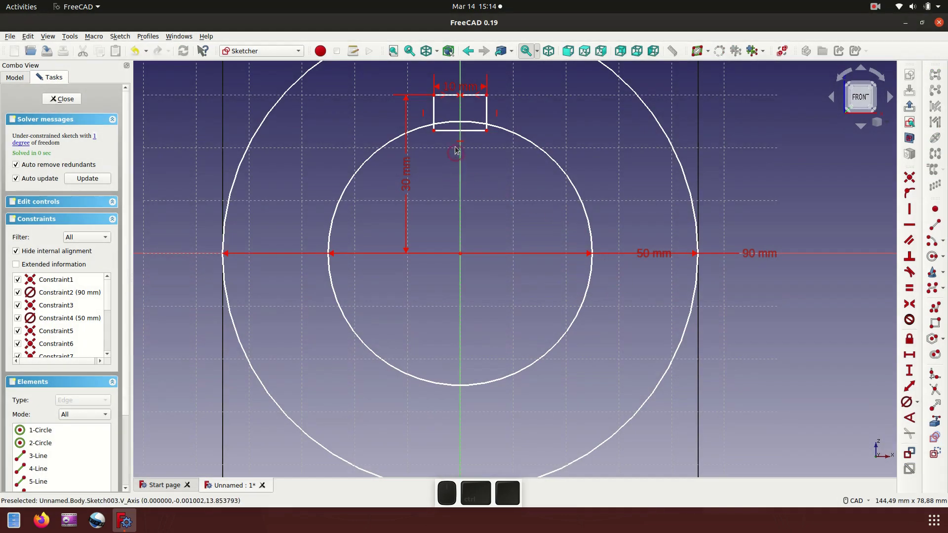
{"action": "scroll", "scroll_direction": "up", "scroll_amount": 3}
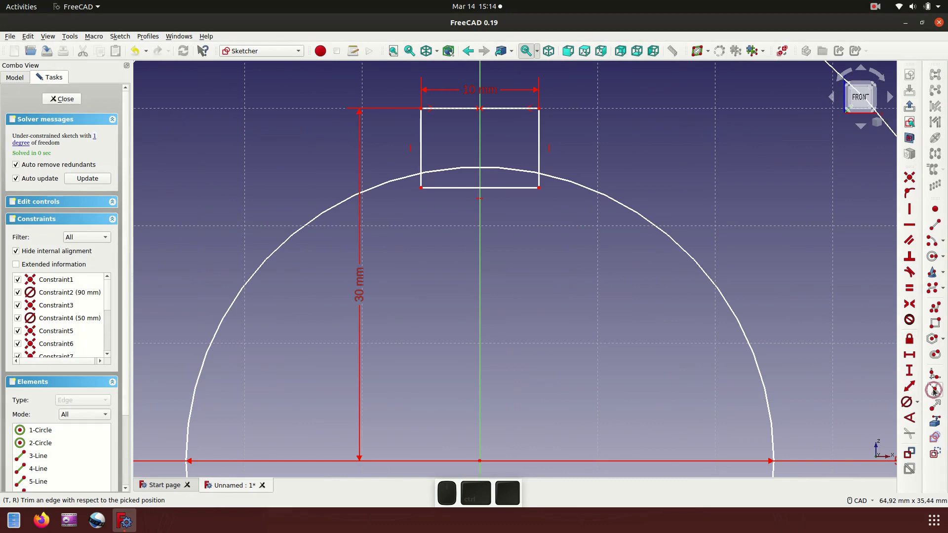
Step: Trim the inner arc inside the key and delete the rectangle's bottom edge
{"action": "left_click", "coordinate": [936, 391]}
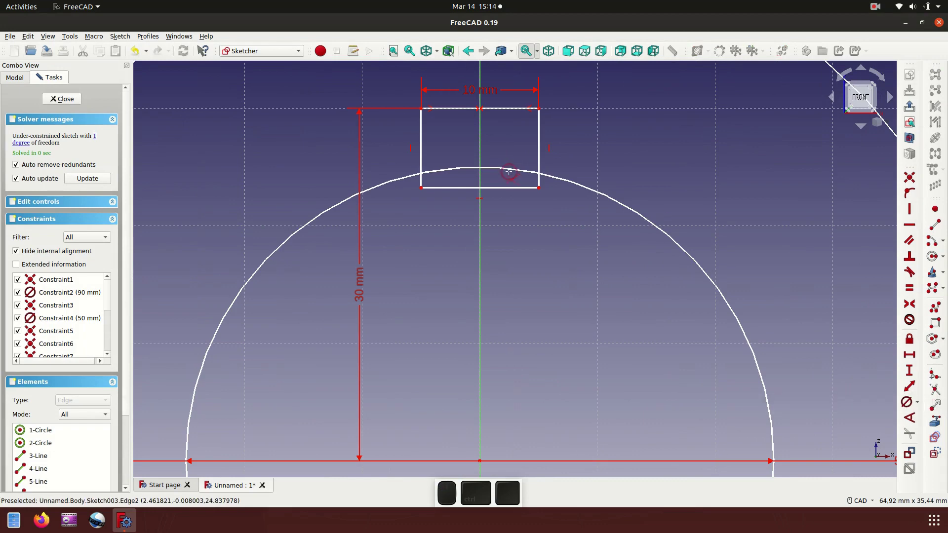
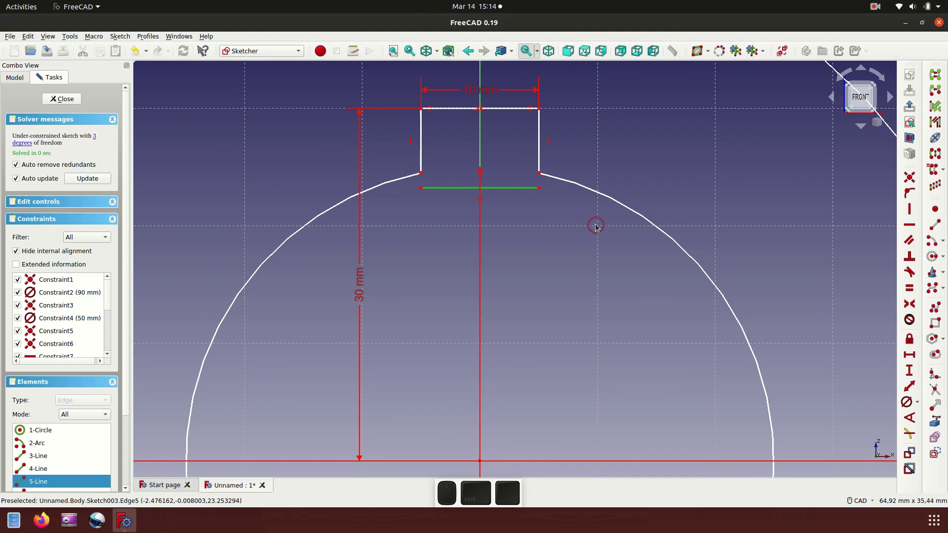
{"action": "key", "text": "Delete"}
{"action": "scroll", "scroll_direction": "down", "scroll_amount": 3}
{"action": "scroll", "scroll_direction": "up", "scroll_amount": 3}
{"action": "scroll", "scroll_direction": "down", "scroll_amount": 3}
{"action": "scroll", "scroll_direction": "up", "scroll_amount": 3}
Step: Switch to isometric view and restore the bracket's shaded draw style
{"action": "left_click", "coordinate": [553, 53]}
{"action": "left_click", "coordinate": [713, 248]}
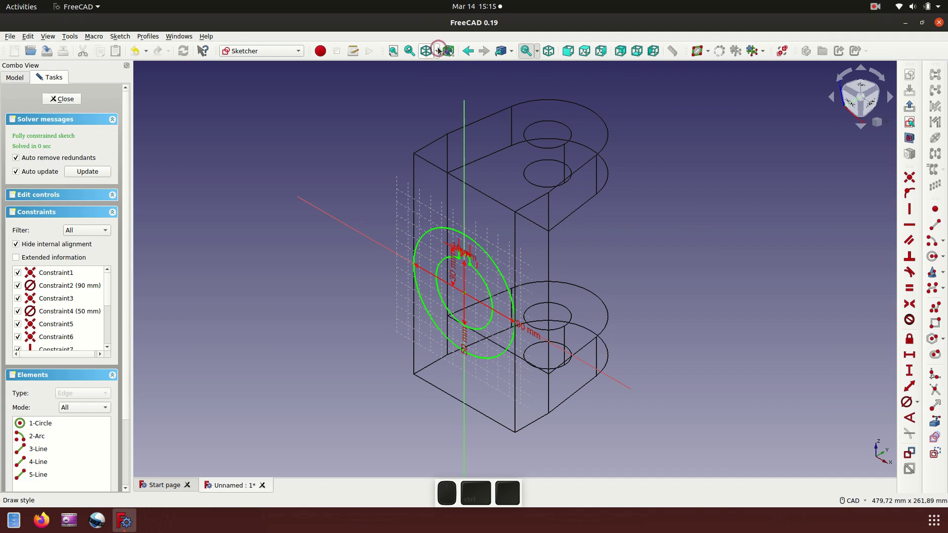
{"action": "left_click", "coordinate": [443, 50]}
{"action": "left_click", "coordinate": [444, 67]}
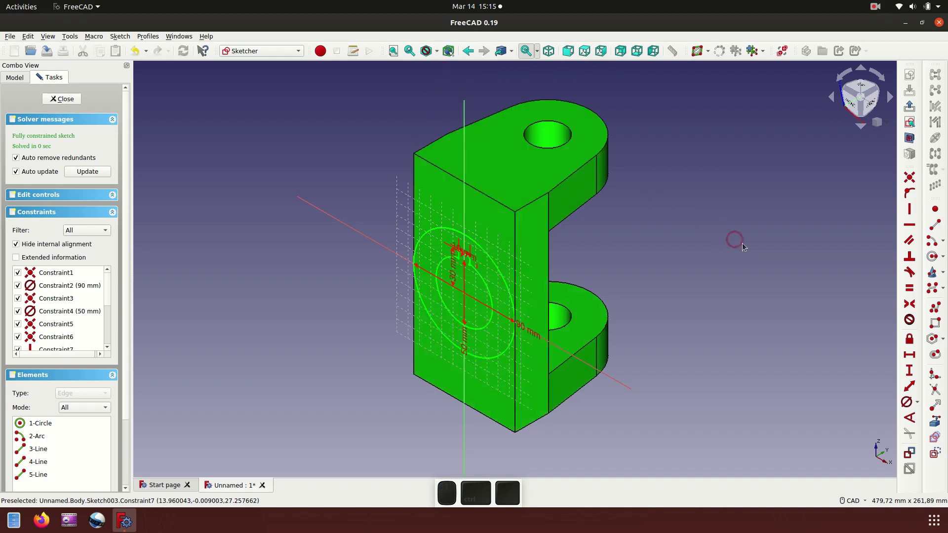
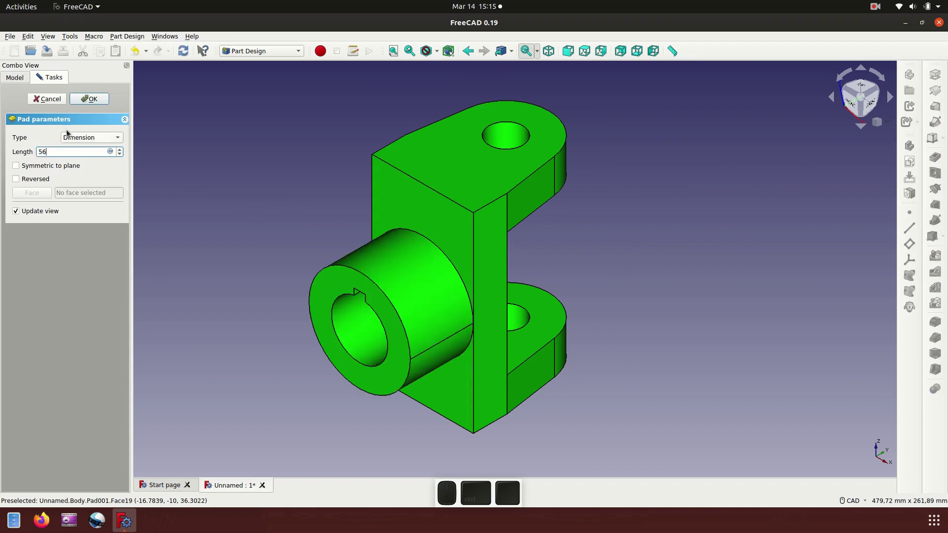
Step: Confirm the ~56 mm pad that adds the keyed hub cylinder to the bracket's front
{"action": "left_click", "coordinate": [95, 100]}
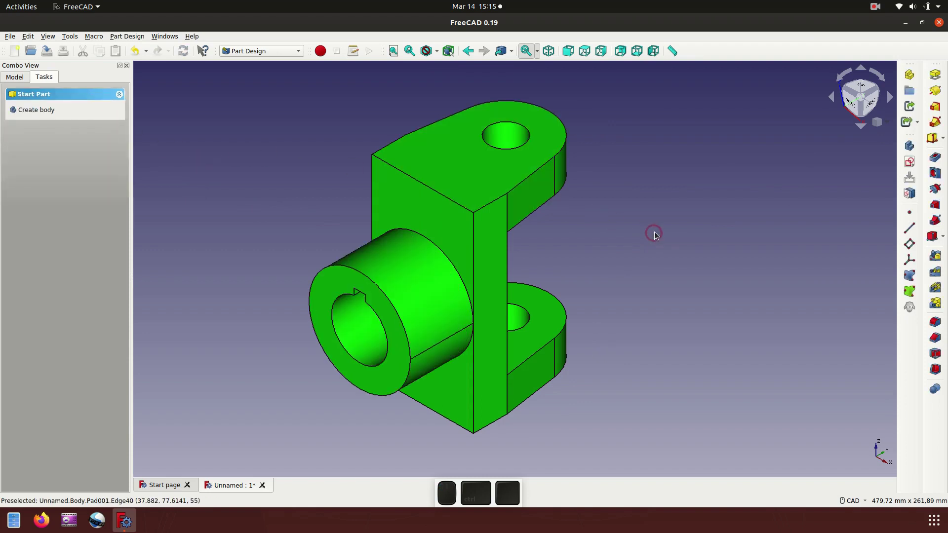
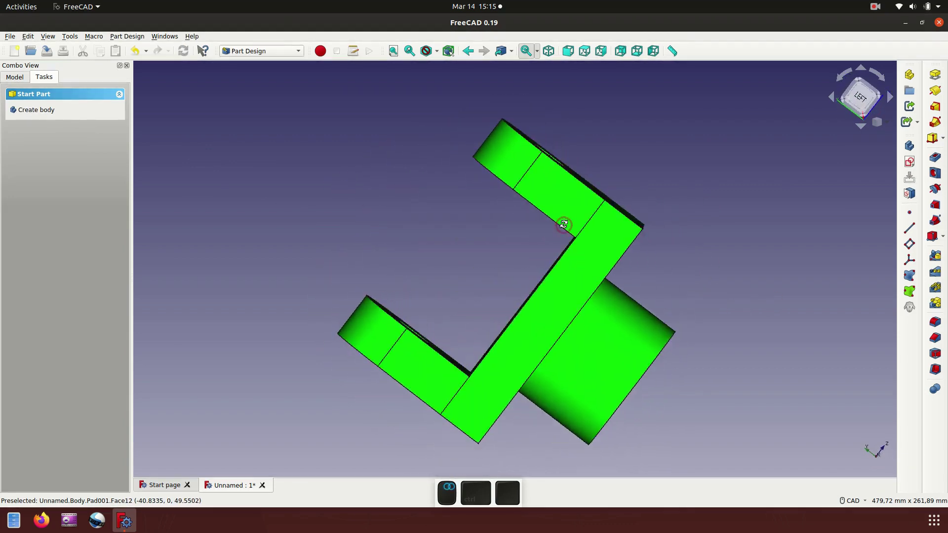
{"action": "scroll", "scroll_direction": "up", "scroll_amount": 3}
{"action": "scroll", "scroll_direction": "up", "scroll_amount": 3}
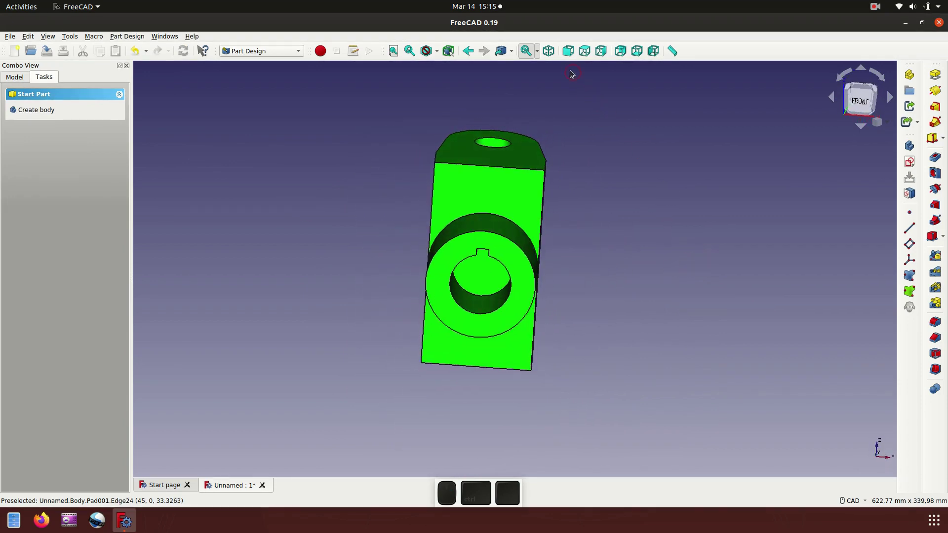
{"action": "middle_click", "coordinate": [662, 267]}
{"action": "middle_click", "coordinate": [643, 213]}
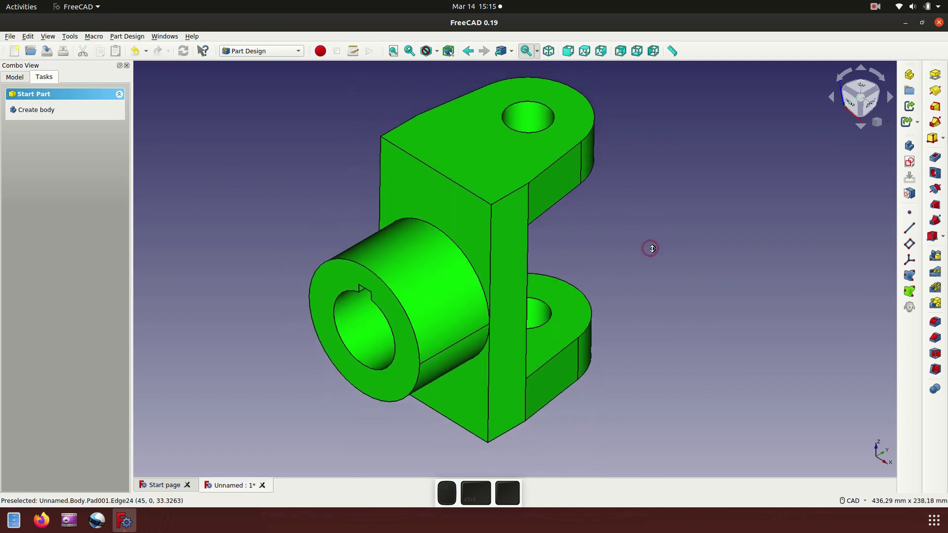
{"action": "left_click", "coordinate": [557, 54]}
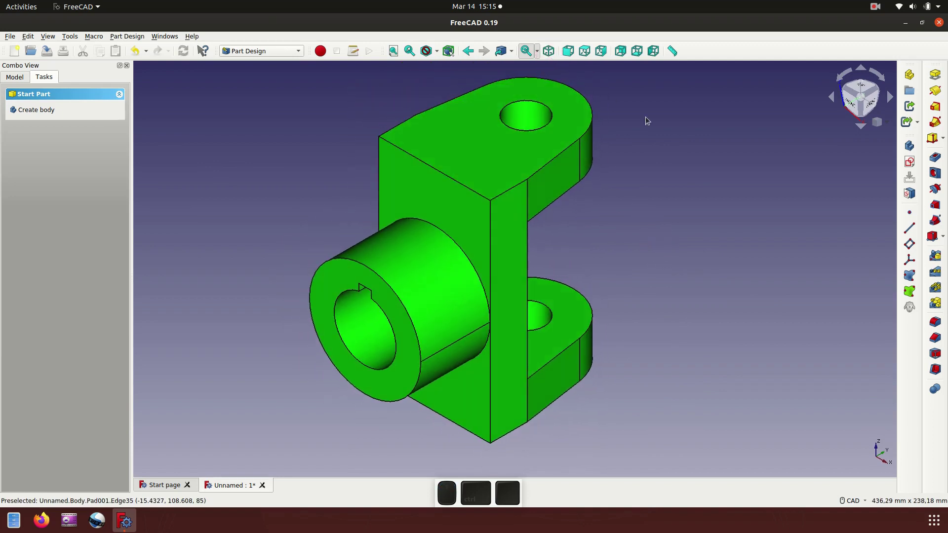